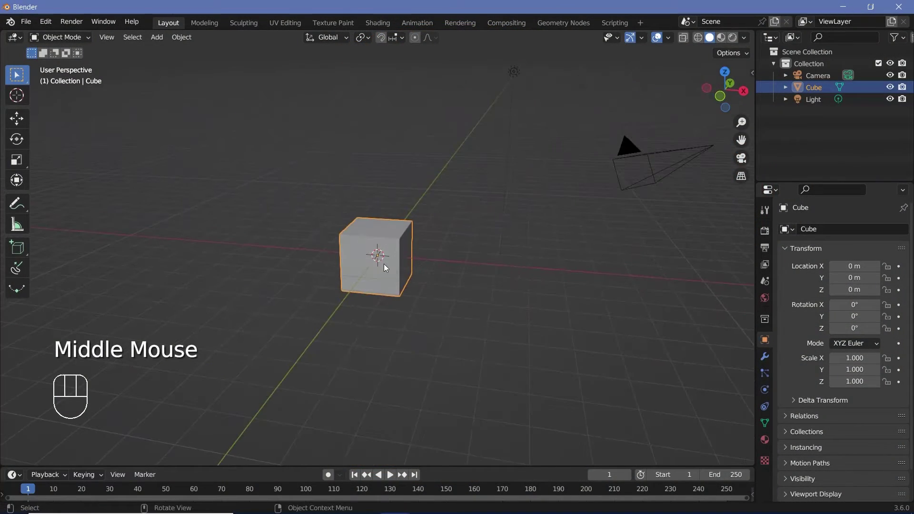
Step: Delete the default cube and add a Suzanne monkey head scaled to 3.1 with smooth subdivision
{"action": "middle_click", "coordinate": [390, 267]}
{"action": "key", "text": "x"}
{"action": "key", "text": "shift+a"}
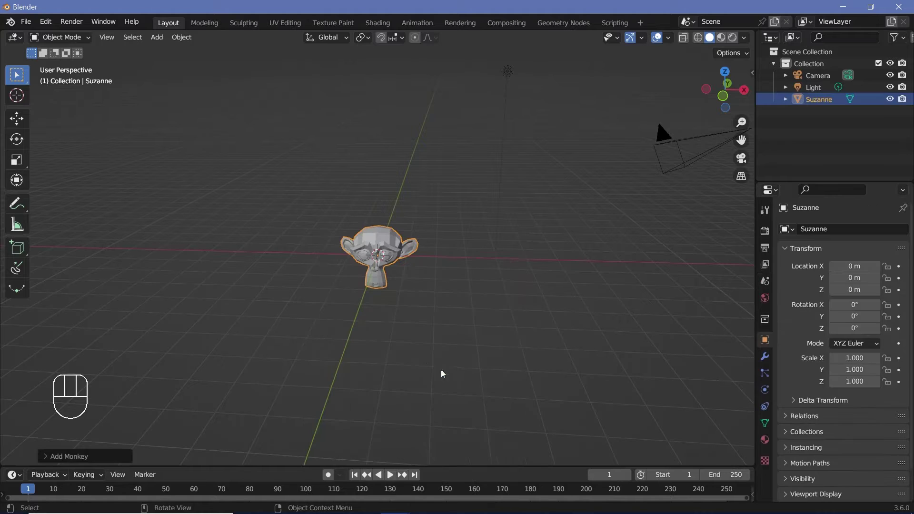
{"action": "key", "text": "s"}
{"action": "key", "text": "ctrl+3"}
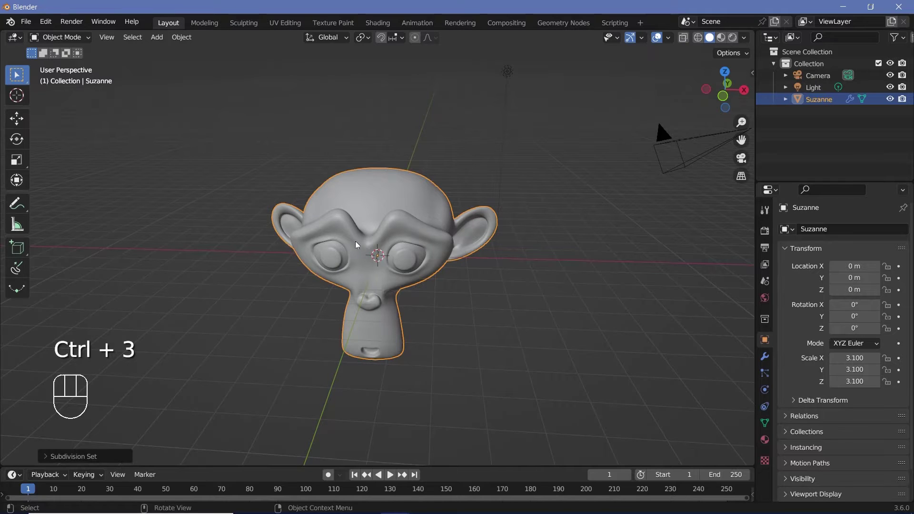
Step: Orbit and zoom the viewport to frame the monkey head closely
{"action": "left_click_drag", "start_coordinate": [362, 241], "coordinate": [381, 293]}
{"action": "left_click_drag", "start_coordinate": [382, 293], "coordinate": [393, 275]}
{"action": "left_click_drag", "start_coordinate": [393, 266], "coordinate": [394, 227]}
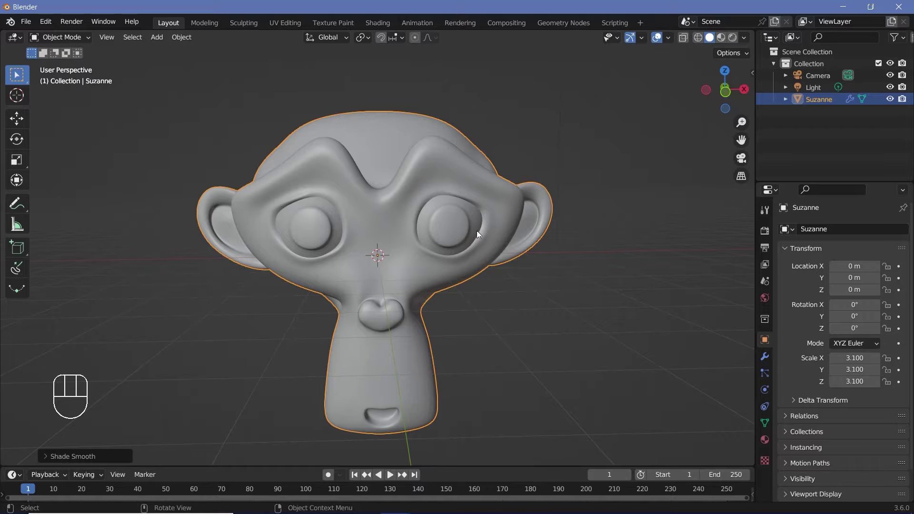
{"action": "middle_click", "coordinate": [465, 210]}
{"action": "left_click_drag", "start_coordinate": [448, 213], "coordinate": [448, 202]}
{"action": "left_click_drag", "start_coordinate": [438, 201], "coordinate": [443, 200]}
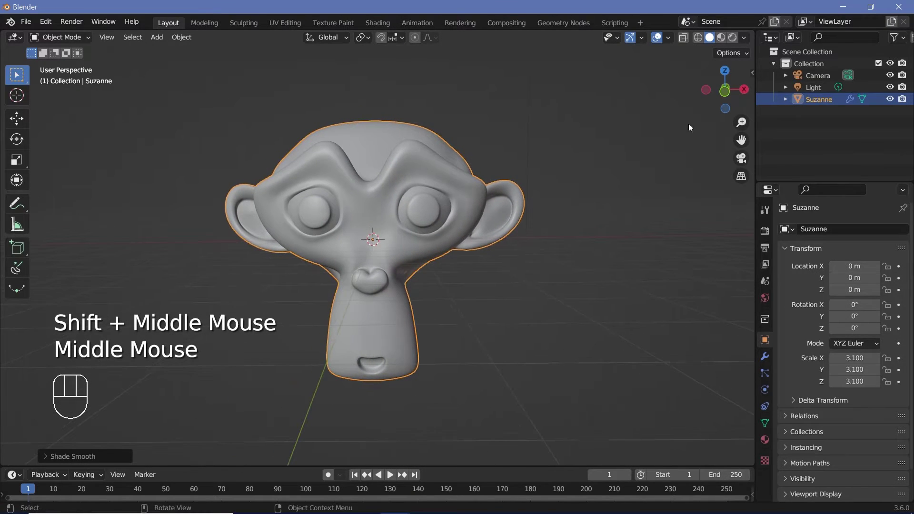
Step: In rendered shading, move the light along Y and duplicate it as Light.001 on the other side
{"action": "left_click", "coordinate": [736, 44]}
{"action": "middle_click", "coordinate": [511, 172]}
{"action": "left_click", "coordinate": [499, 74]}
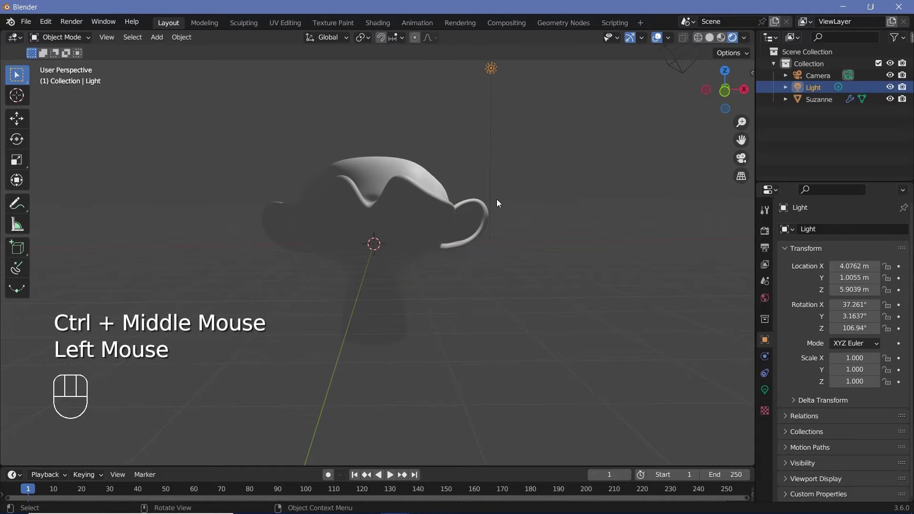
{"action": "key", "text": "g"}
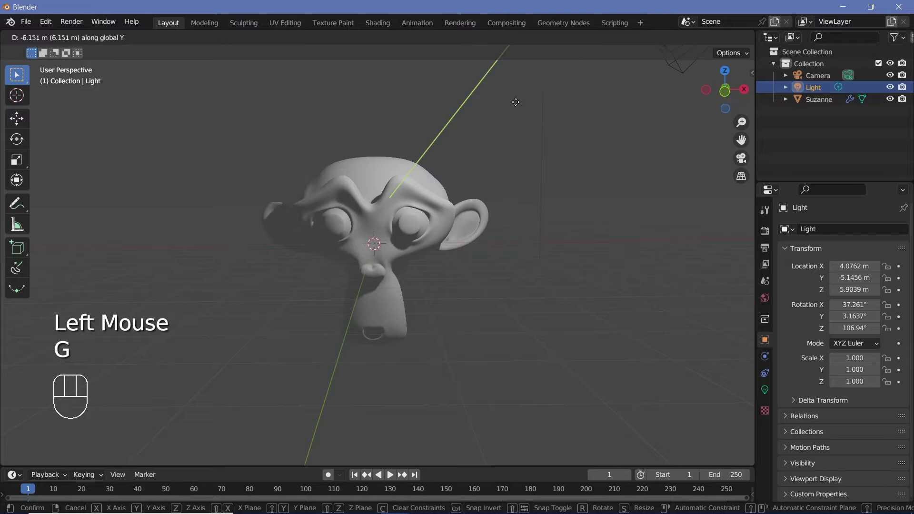
{"action": "key", "text": "shift+d"}
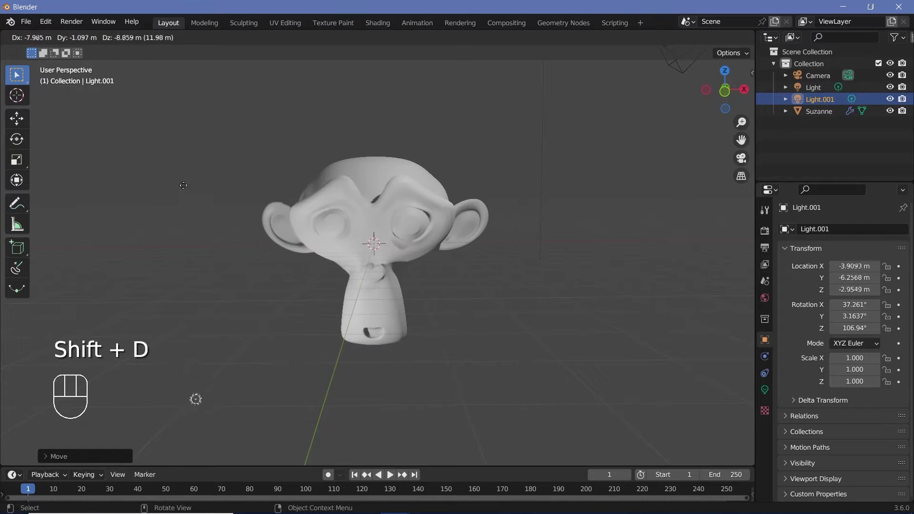
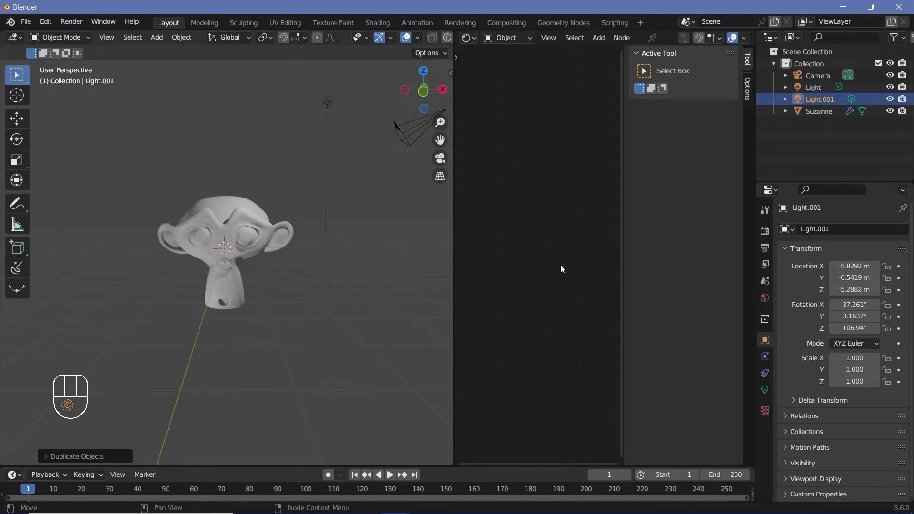
Step: Create a new material, Material.001, on the monkey head from Material Properties
{"action": "key", "text": "n"}
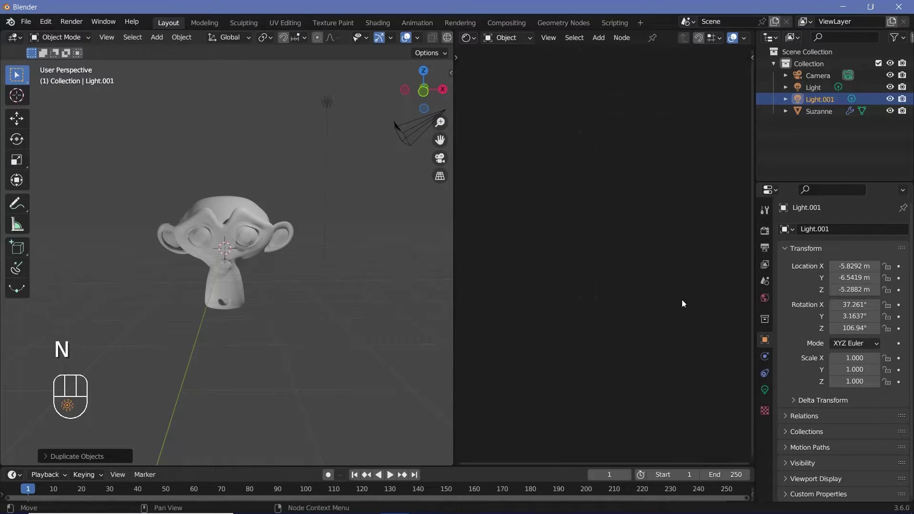
{"action": "left_click", "coordinate": [252, 231]}
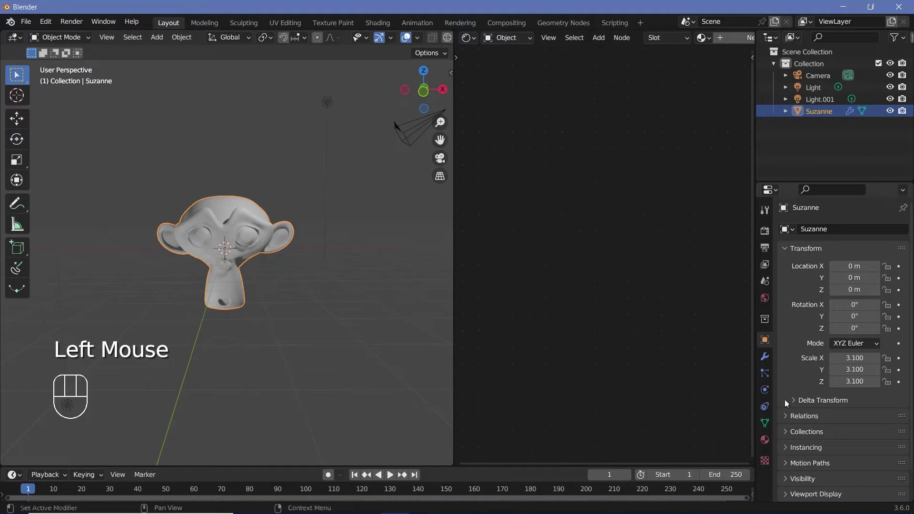
{"action": "left_click", "coordinate": [770, 444]}
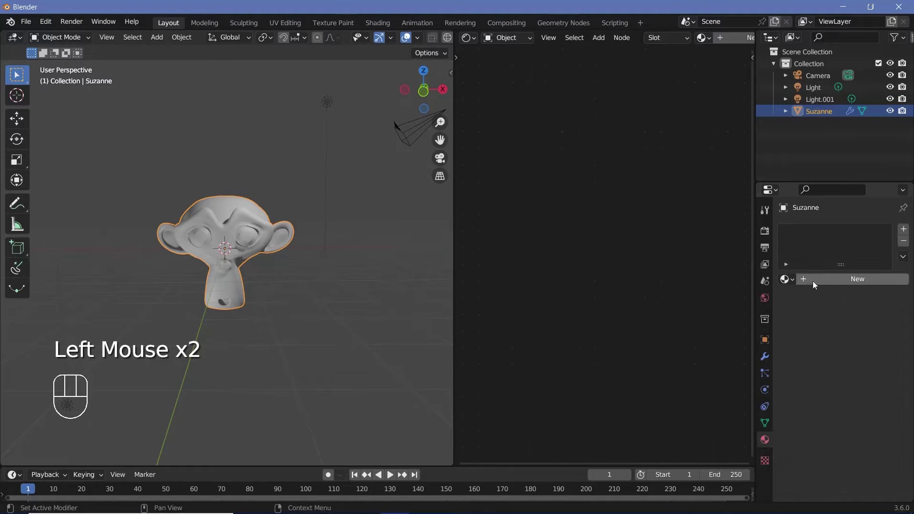
{"action": "left_click", "coordinate": [816, 284]}
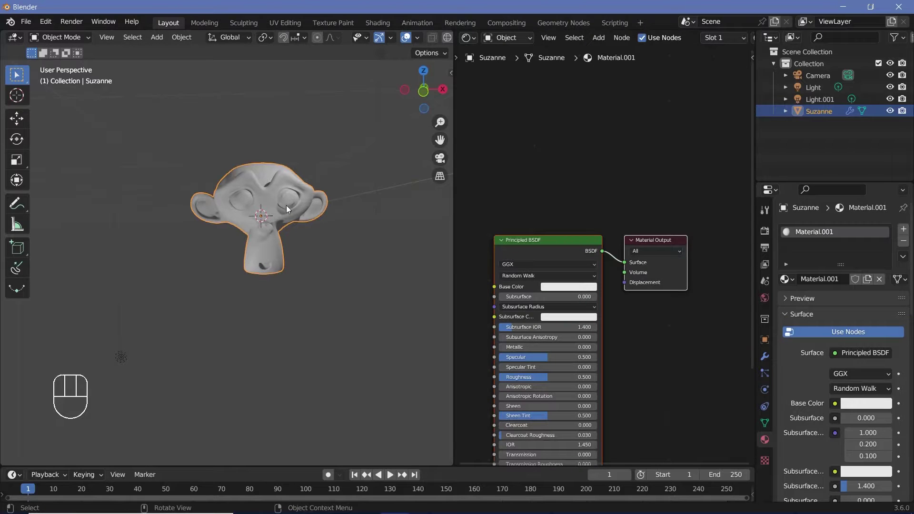
Step: Add a Geometry input node and place it left of the Principled BSDF
{"action": "middle_click", "coordinate": [483, 296]}
{"action": "key", "text": "shift+a"}
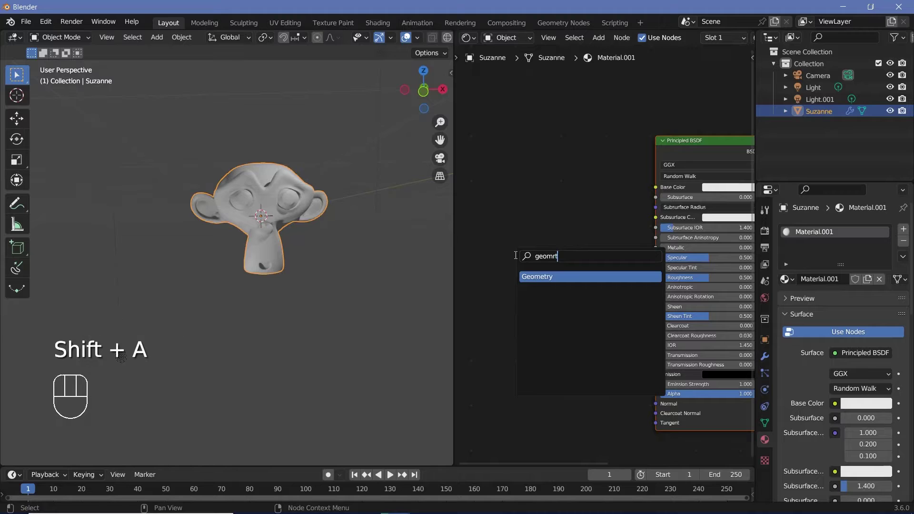
{"action": "left_click_drag", "start_coordinate": [521, 283], "coordinate": [549, 282]}
{"action": "middle_click", "coordinate": [550, 283]}
{"action": "left_click_drag", "start_coordinate": [553, 254], "coordinate": [532, 293]}
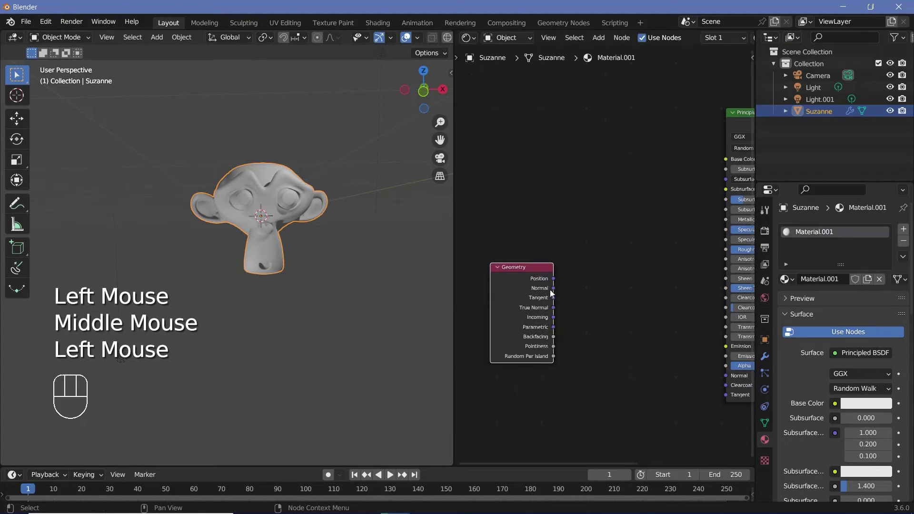
{"action": "left_click_drag", "start_coordinate": [603, 296], "coordinate": [626, 300]}
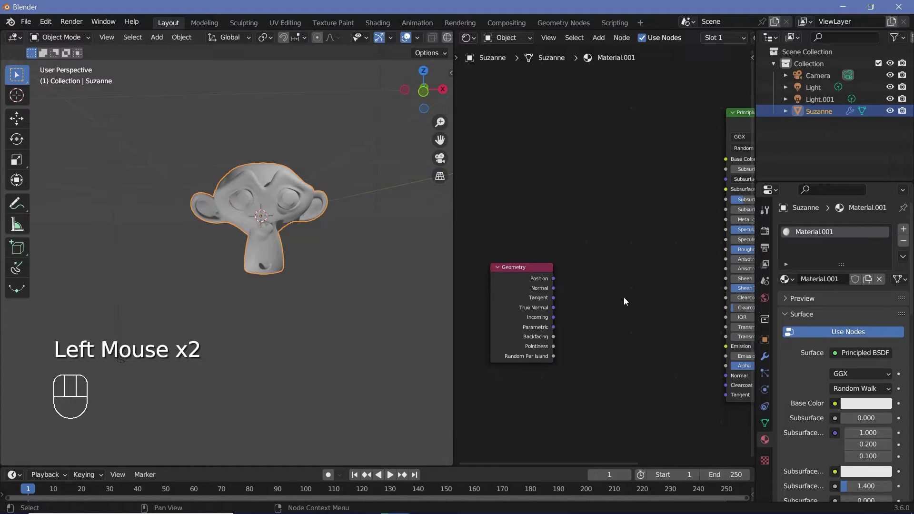
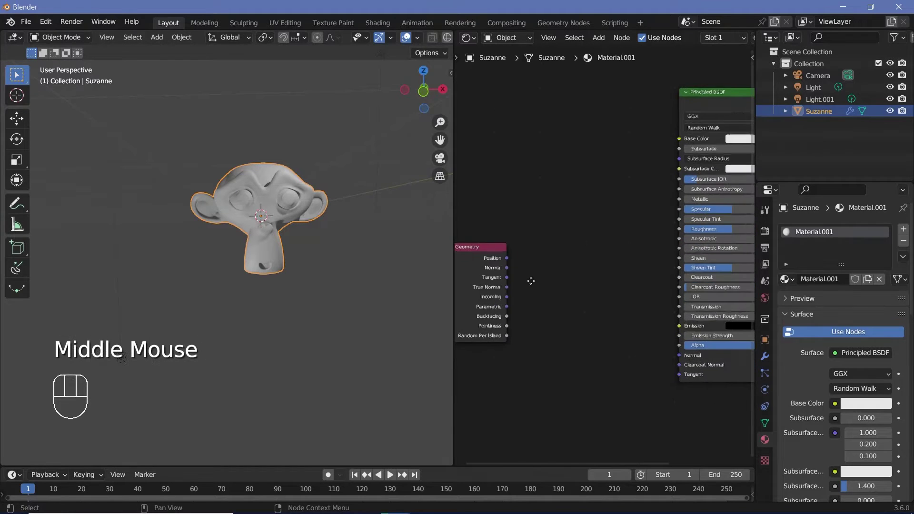
Step: Add a Voronoi Texture node and wire it into the material so Suzanne shows a cellular pattern
{"action": "left_click", "coordinate": [504, 265]}
{"action": "key", "text": "shift+a"}
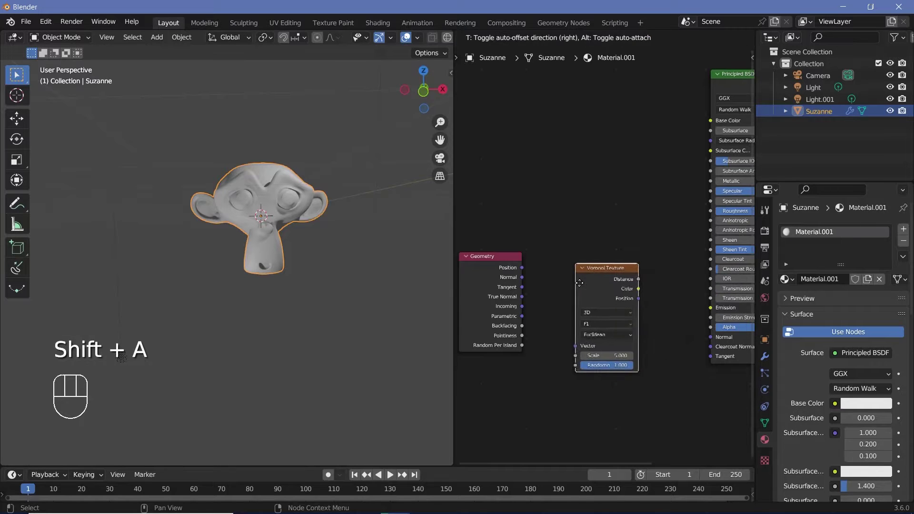
{"action": "left_click", "coordinate": [597, 284]}
{"action": "left_click", "coordinate": [597, 283]}
{"action": "left_click_drag", "start_coordinate": [292, 216], "coordinate": [278, 257]}
{"action": "left_click_drag", "start_coordinate": [281, 271], "coordinate": [319, 200]}
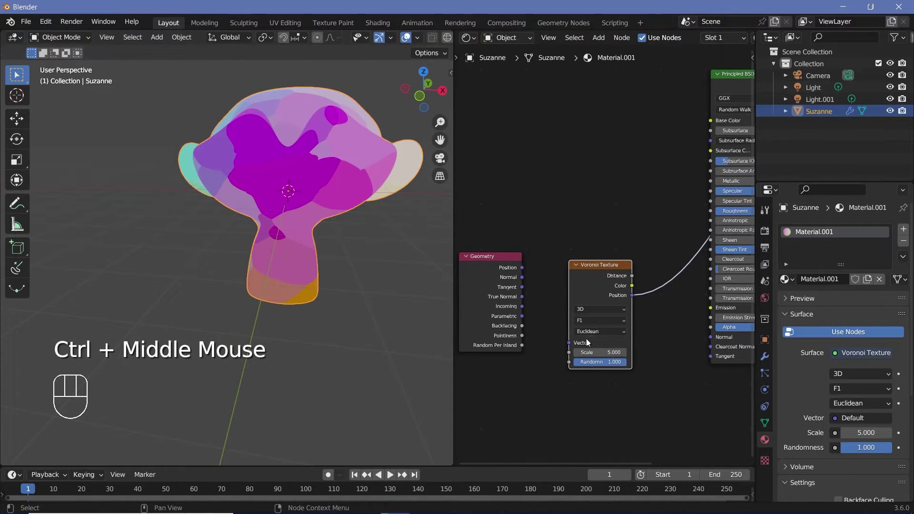
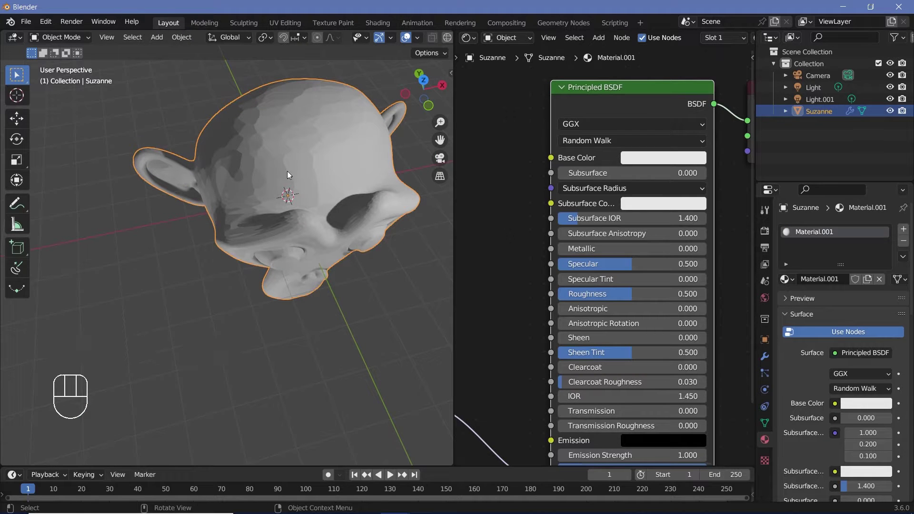
Step: Raise the Voronoi scale to 6.2 and start adding a Noise Texture node
{"action": "left_click_drag", "start_coordinate": [312, 187], "coordinate": [87, 184]}
{"action": "left_click_drag", "start_coordinate": [178, 190], "coordinate": [254, 205]}
{"action": "middle_click", "coordinate": [245, 197]}
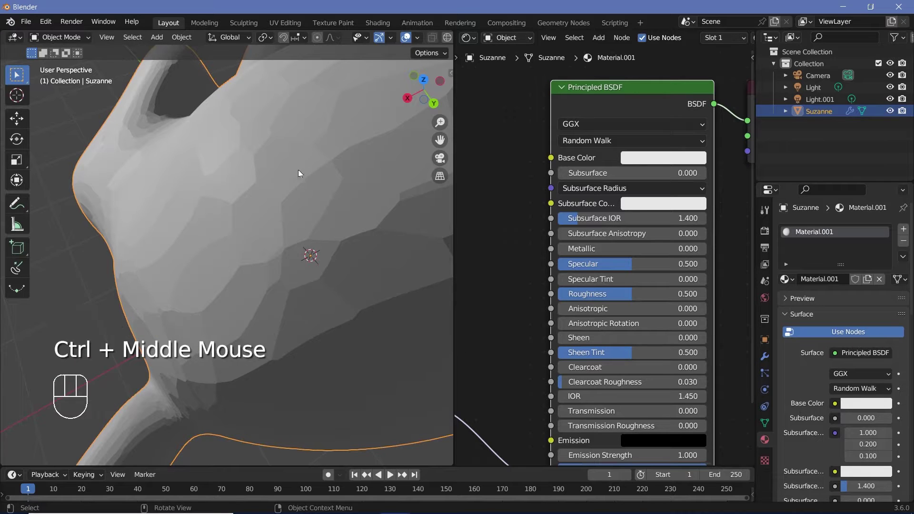
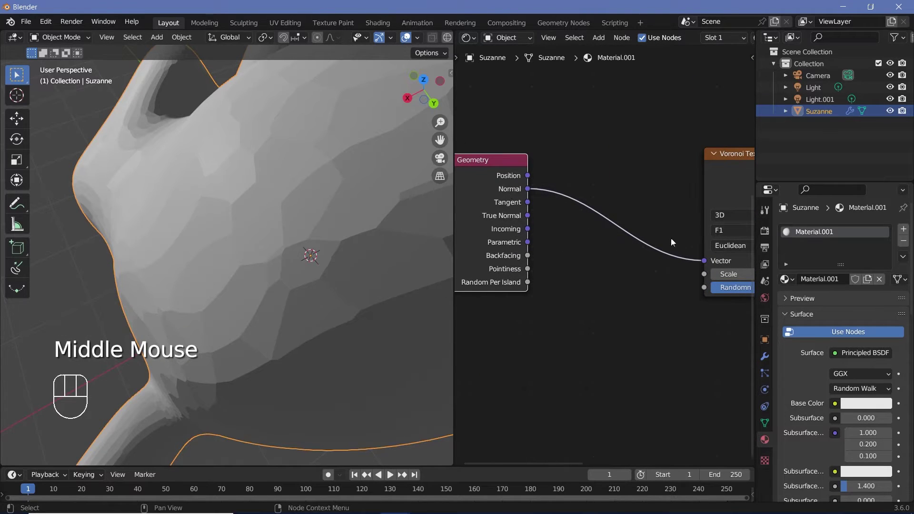
{"action": "middle_click", "coordinate": [699, 260]}
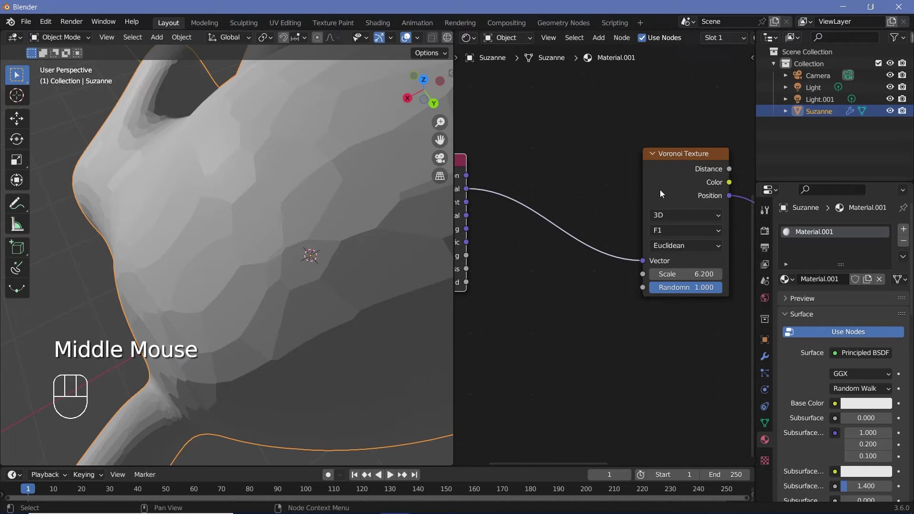
{"action": "middle_click", "coordinate": [647, 278]}
{"action": "key", "text": "shift+a"}
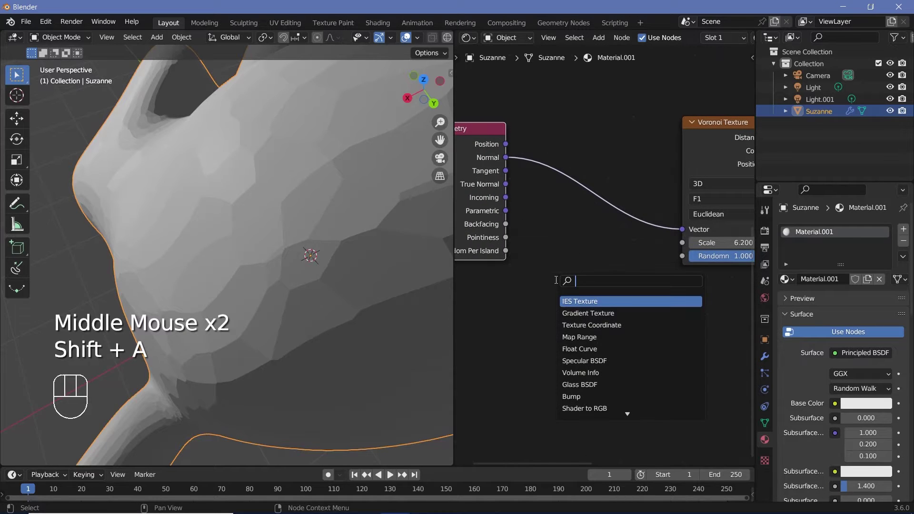
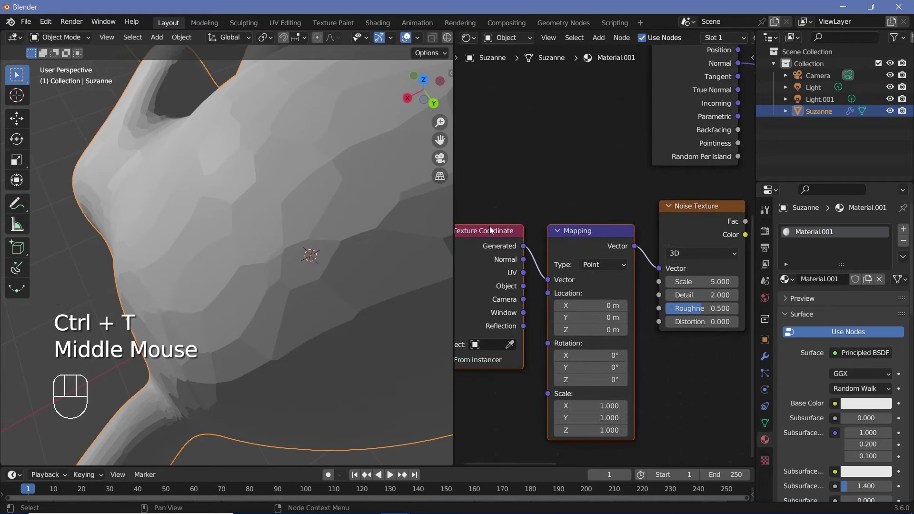
Step: Insert a colour Mix node on the Geometry Normal link feeding the Voronoi vector
{"action": "left_click_drag", "start_coordinate": [526, 288], "coordinate": [554, 278]}
{"action": "middle_click", "coordinate": [646, 319]}
{"action": "left_click", "coordinate": [594, 300]}
{"action": "middle_click", "coordinate": [655, 263]}
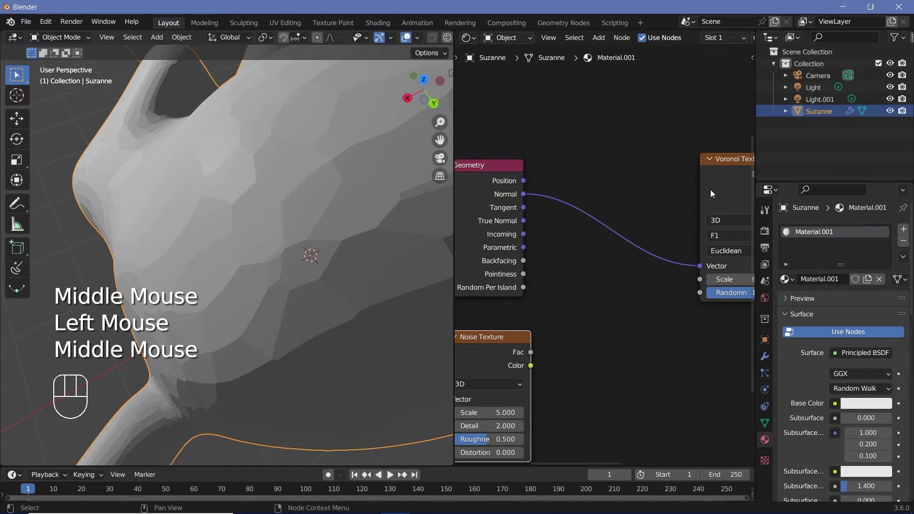
{"action": "left_click", "coordinate": [713, 193]}
{"action": "middle_click", "coordinate": [619, 292]}
{"action": "key", "text": "shift+a"}
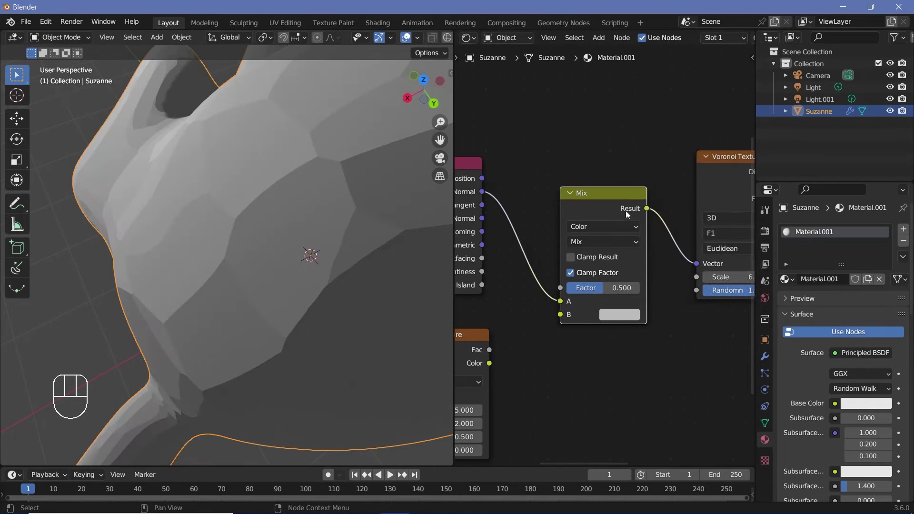
{"action": "left_click_drag", "start_coordinate": [611, 208], "coordinate": [654, 196]}
{"action": "left_click_drag", "start_coordinate": [651, 200], "coordinate": [636, 193]}
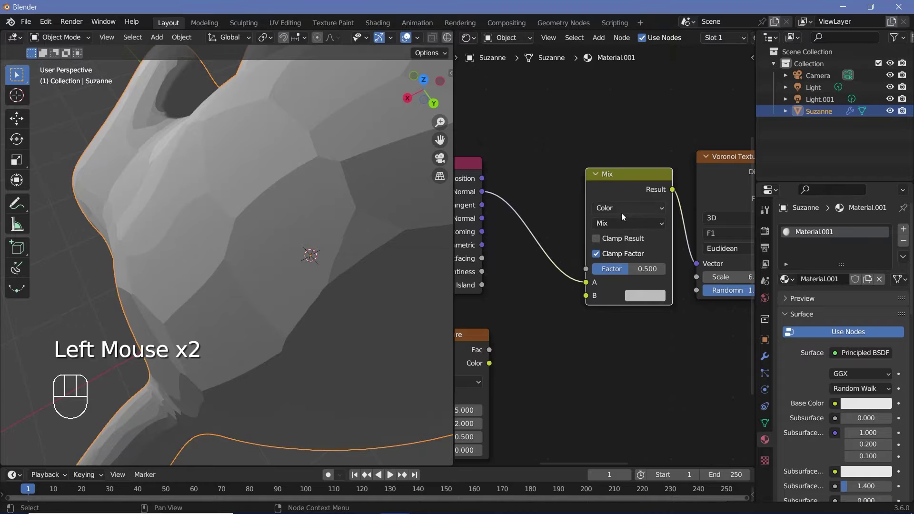
Step: Feed an object-mapped Noise Texture's colour into the Mix node's B input
{"action": "left_click_drag", "start_coordinate": [623, 225], "coordinate": [703, 339]}
{"action": "middle_click", "coordinate": [496, 374]}
{"action": "left_click_drag", "start_coordinate": [557, 339], "coordinate": [714, 297]}
{"action": "middle_click", "coordinate": [714, 296]}
{"action": "middle_click", "coordinate": [525, 355]}
{"action": "left_click", "coordinate": [612, 252]}
{"action": "middle_click", "coordinate": [600, 324]}
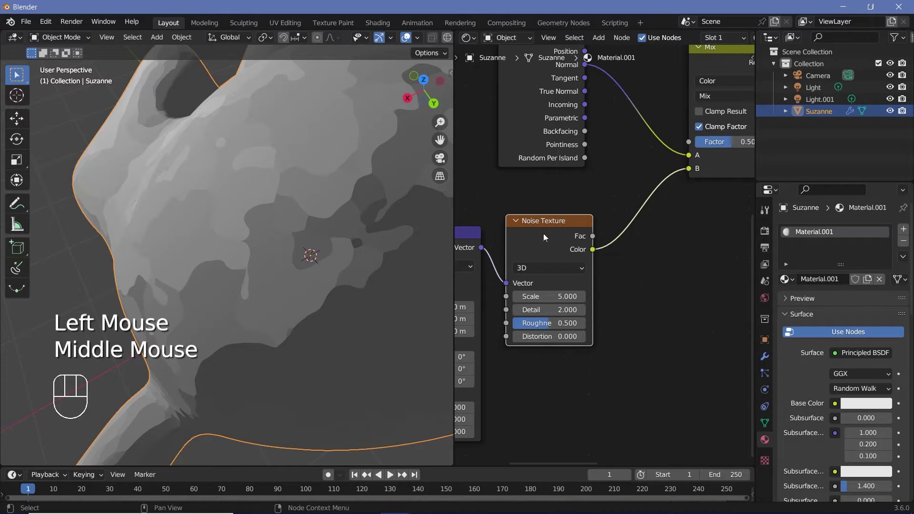
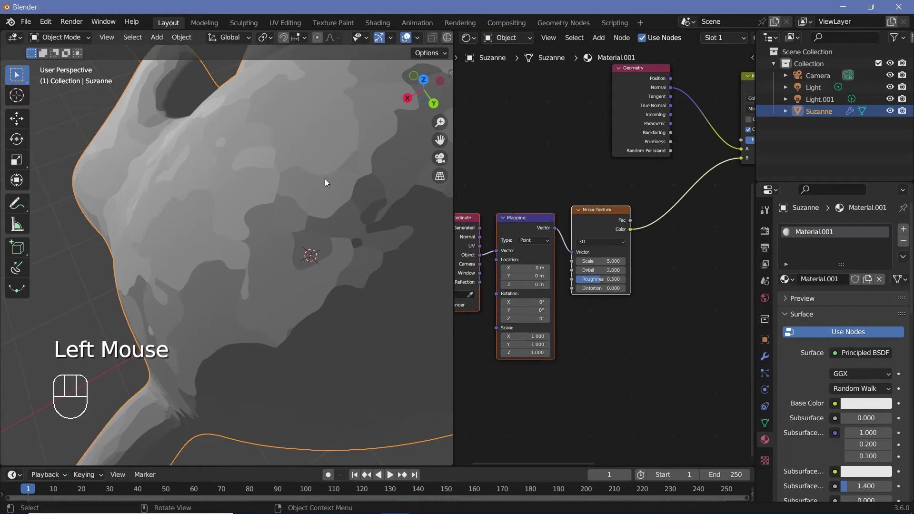
{"action": "middle_click", "coordinate": [610, 250]}
Step: Add a Subtract (0.5) vector node after the noise colour and set noise scale 2, detail 8, roughness 0.8
{"action": "key", "text": "shift+a"}
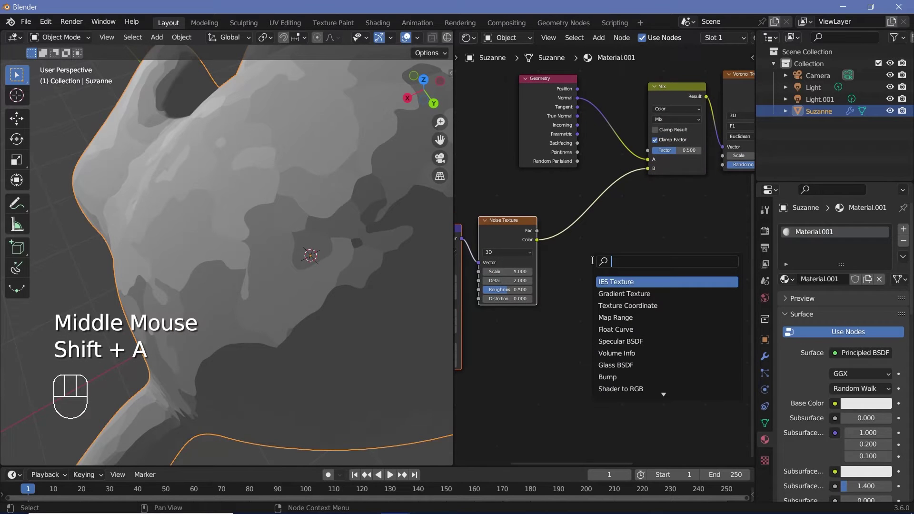
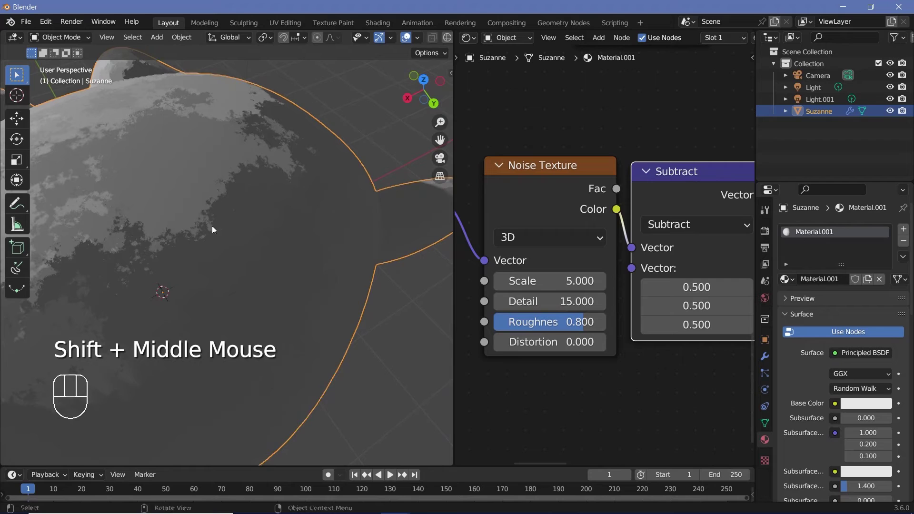
{"action": "middle_click", "coordinate": [315, 262]}
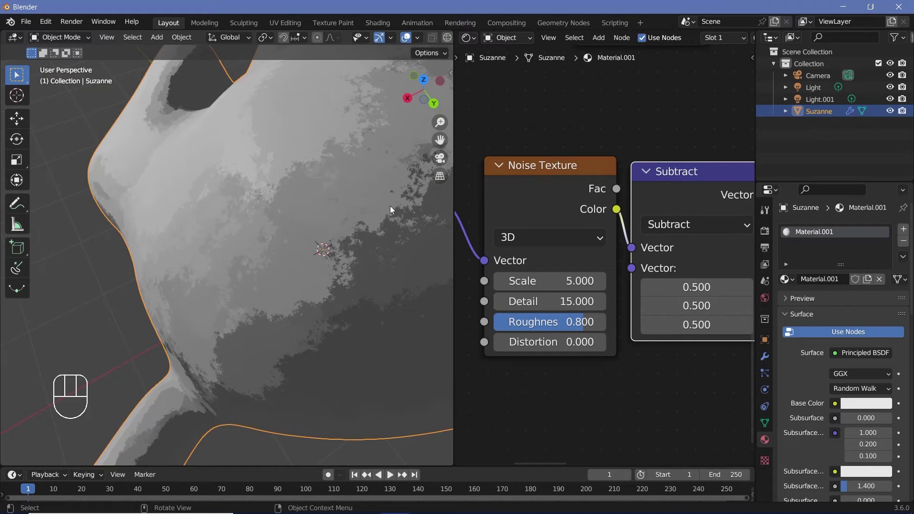
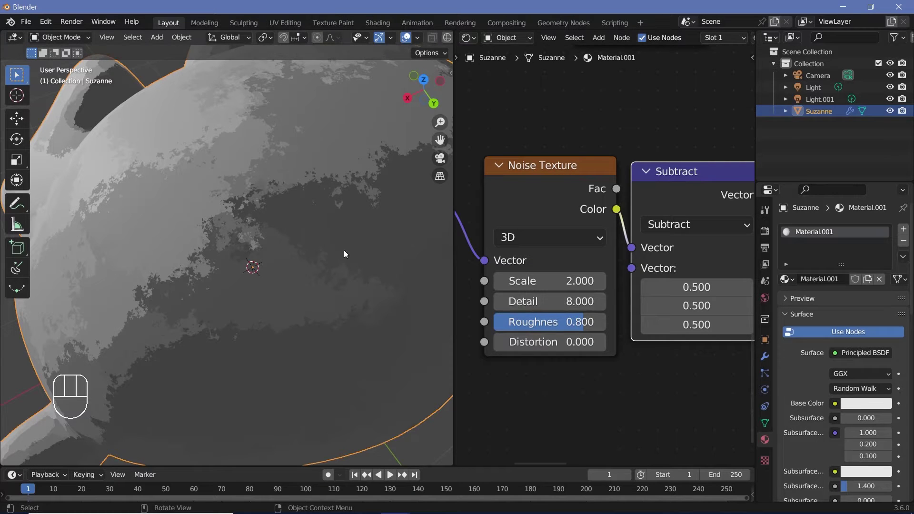
{"action": "left_click_drag", "start_coordinate": [199, 193], "coordinate": [231, 219]}
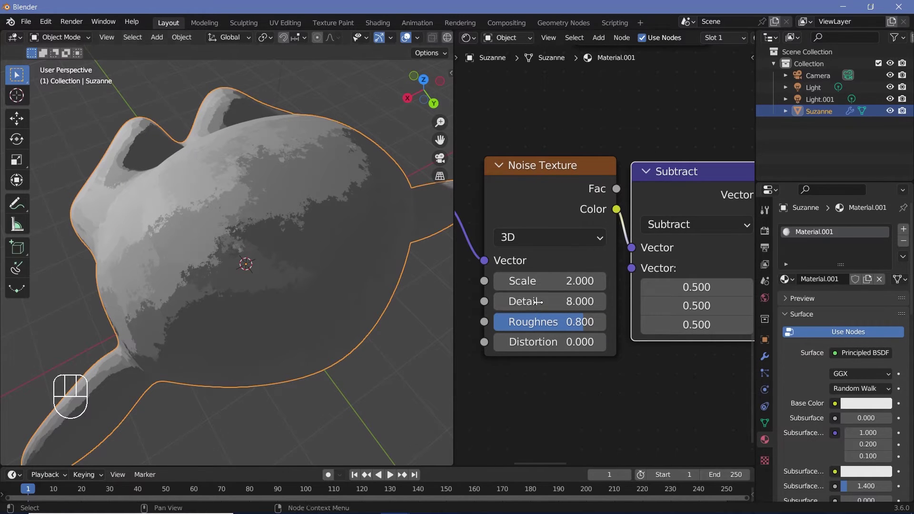
{"action": "middle_click", "coordinate": [605, 285]}
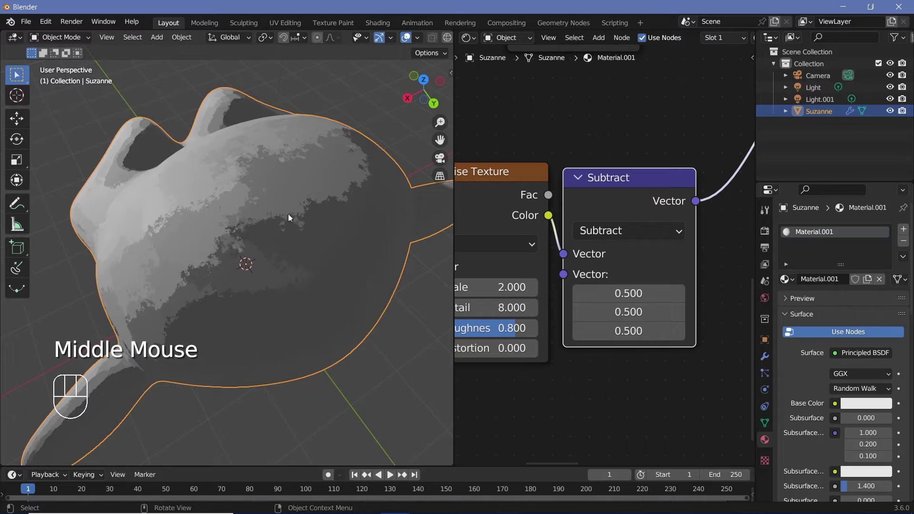
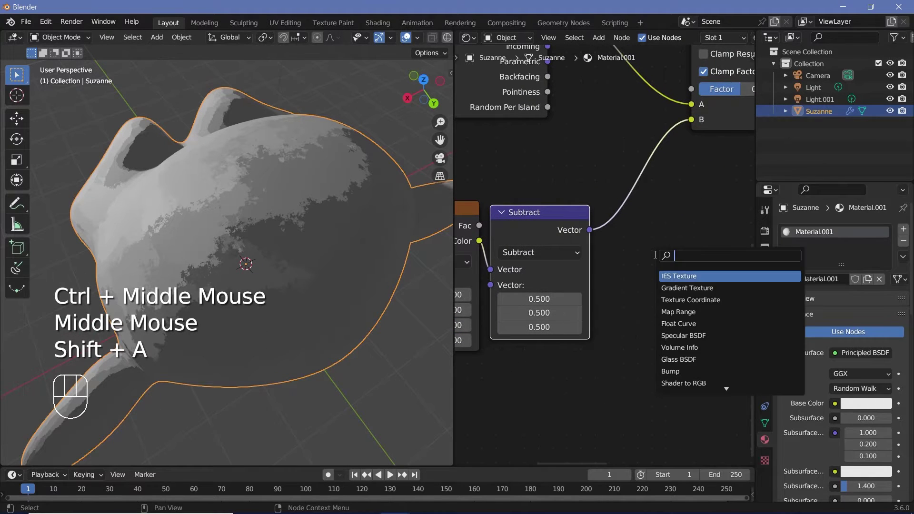
{"action": "key", "text": "BackSpace"}
{"action": "key", "text": "BackSpace"}
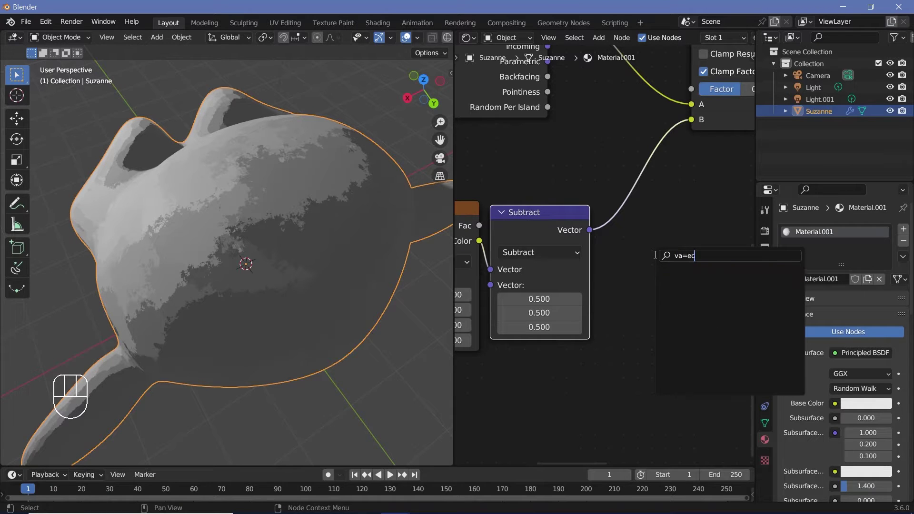
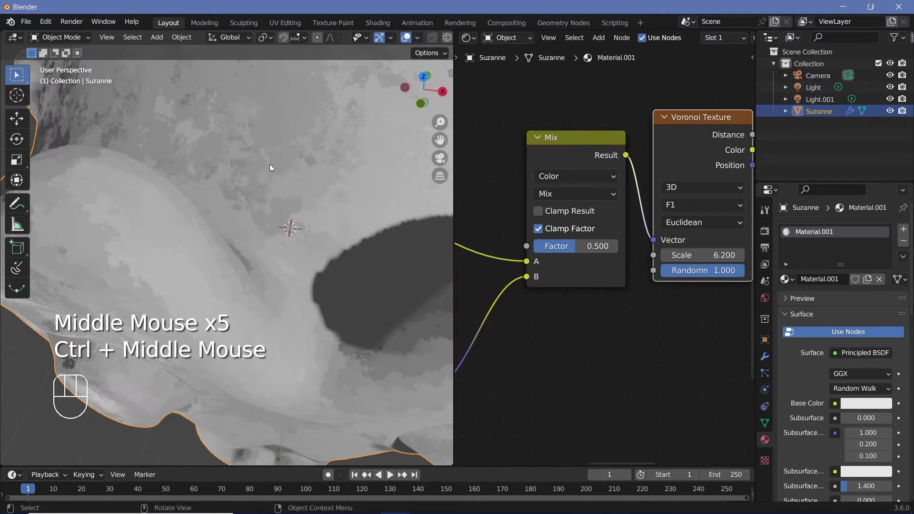
Step: Set the Mix node to Soft Light at a factor of about 0.43
{"action": "middle_click", "coordinate": [262, 180]}
{"action": "middle_click", "coordinate": [291, 188]}
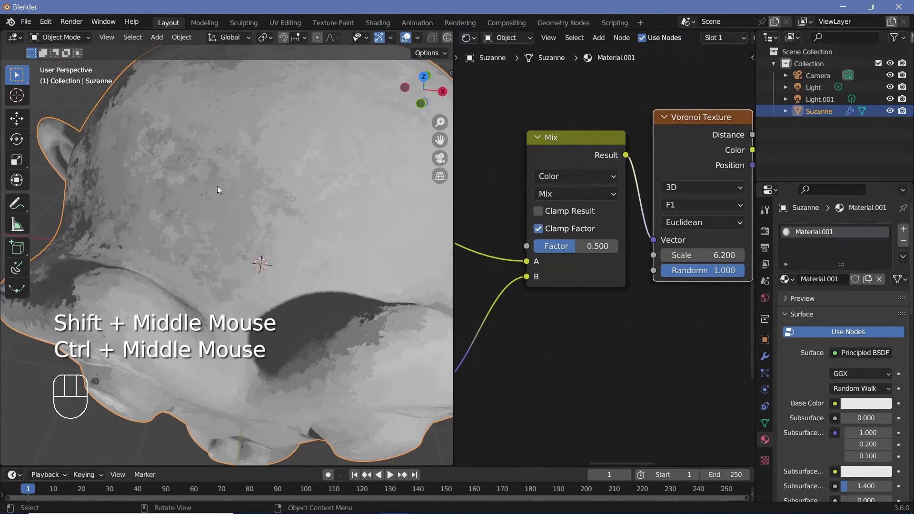
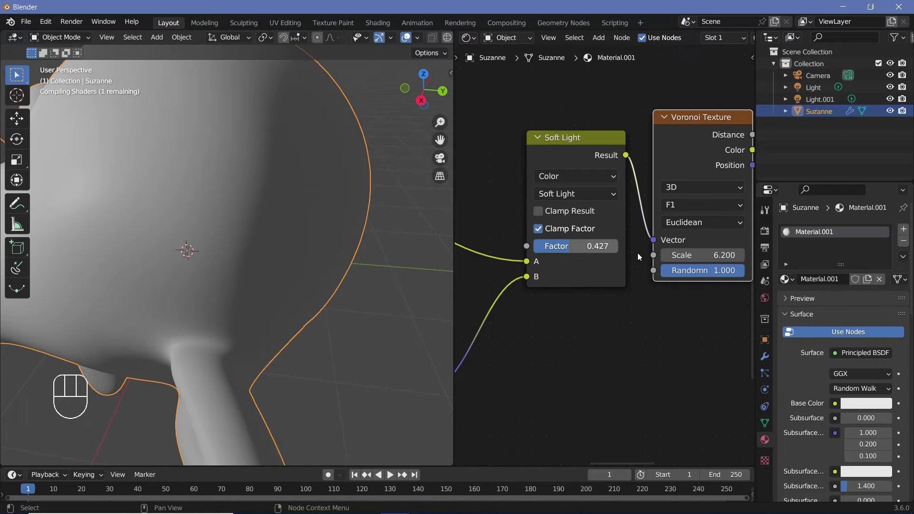
Step: Raise the Mix factor to 1 and orbit Suzanne to inspect the pattern
{"action": "left_click_drag", "start_coordinate": [640, 256], "coordinate": [348, 237]}
{"action": "left_click_drag", "start_coordinate": [255, 215], "coordinate": [232, 204]}
{"action": "left_click_drag", "start_coordinate": [264, 199], "coordinate": [221, 209]}
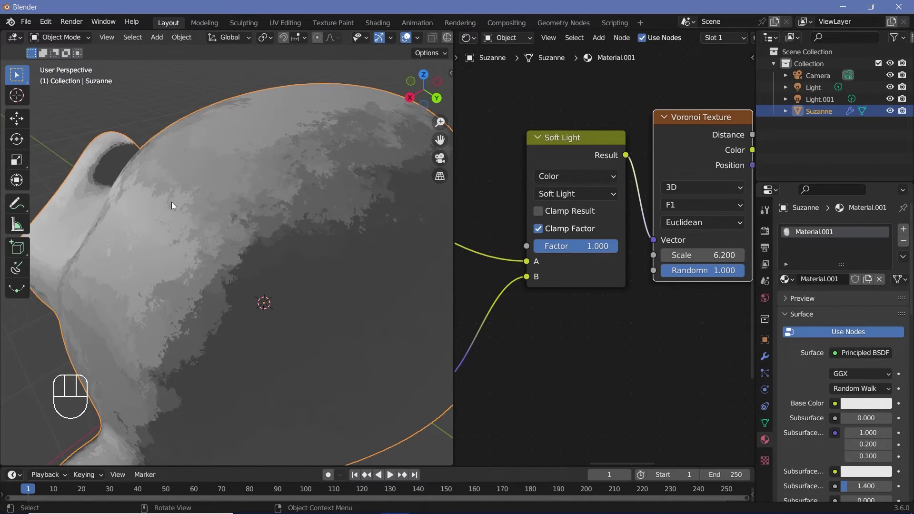
{"action": "left_click_drag", "start_coordinate": [307, 211], "coordinate": [284, 206]}
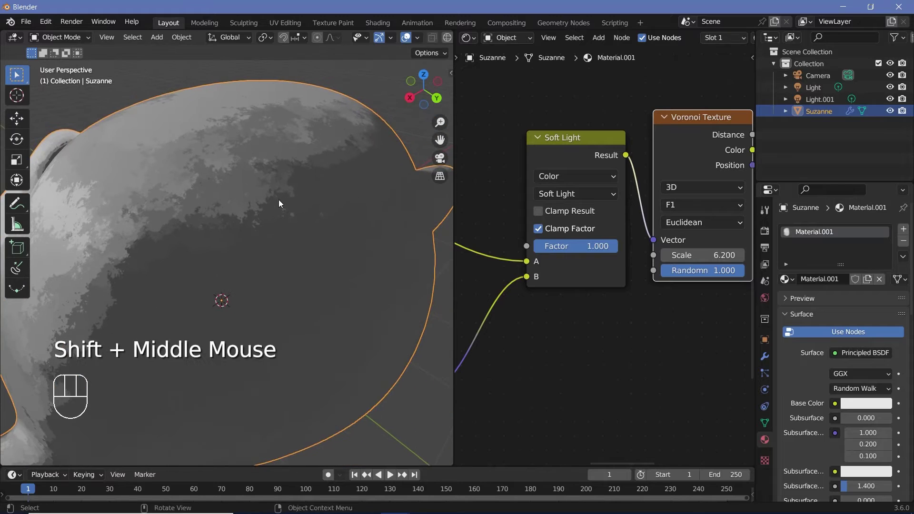
{"action": "middle_click", "coordinate": [290, 207]}
{"action": "middle_click", "coordinate": [300, 217]}
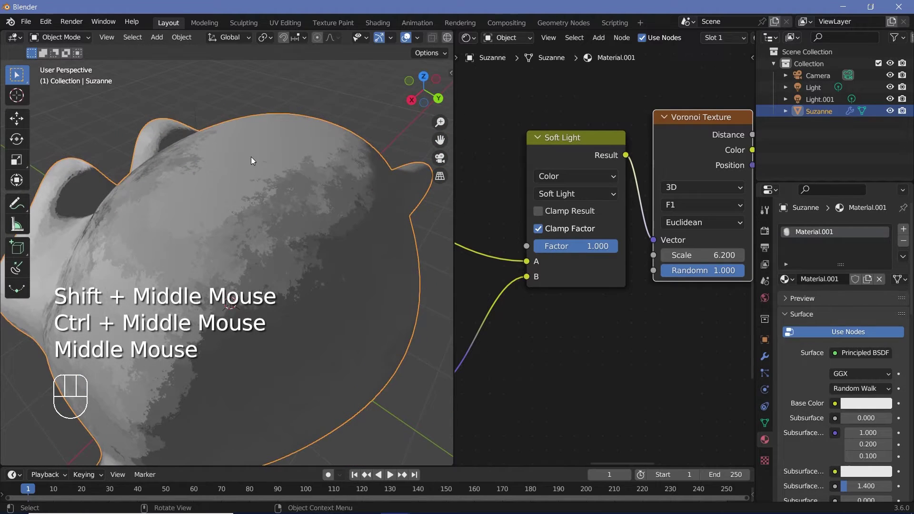
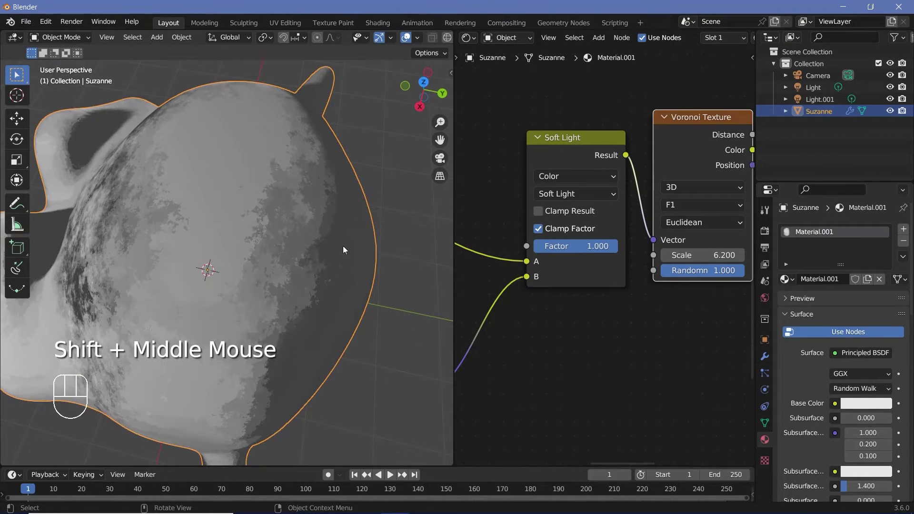
{"action": "left_click_drag", "start_coordinate": [328, 246], "coordinate": [285, 174]}
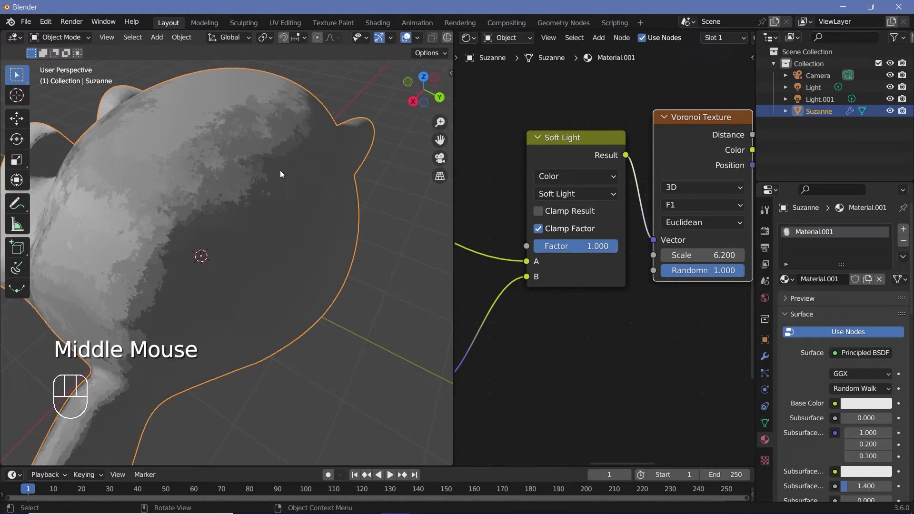
Step: Try Overlay, then settle on Add blending at factor 0.7
{"action": "left_click_drag", "start_coordinate": [563, 201], "coordinate": [568, 359]}
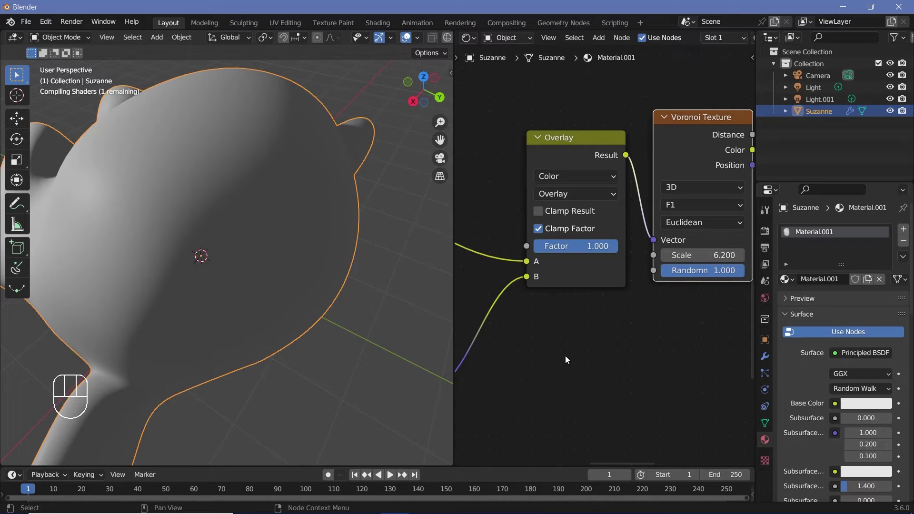
{"action": "left_click_drag", "start_coordinate": [318, 279], "coordinate": [461, 237]}
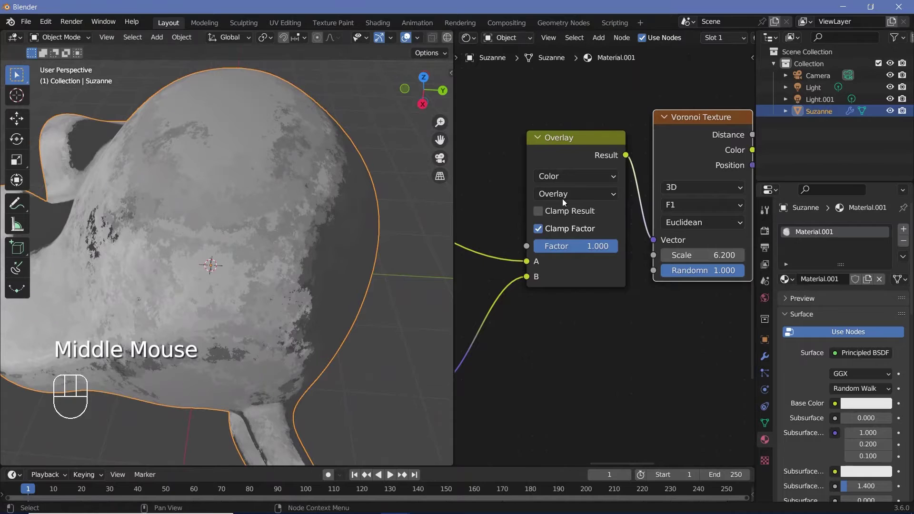
{"action": "left_click_drag", "start_coordinate": [565, 201], "coordinate": [561, 333]}
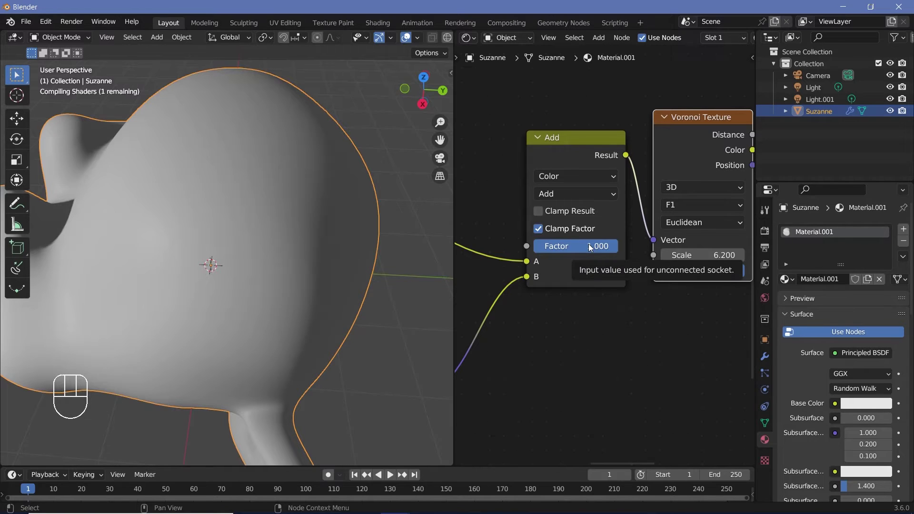
{"action": "left_click_drag", "start_coordinate": [591, 246], "coordinate": [591, 246]}
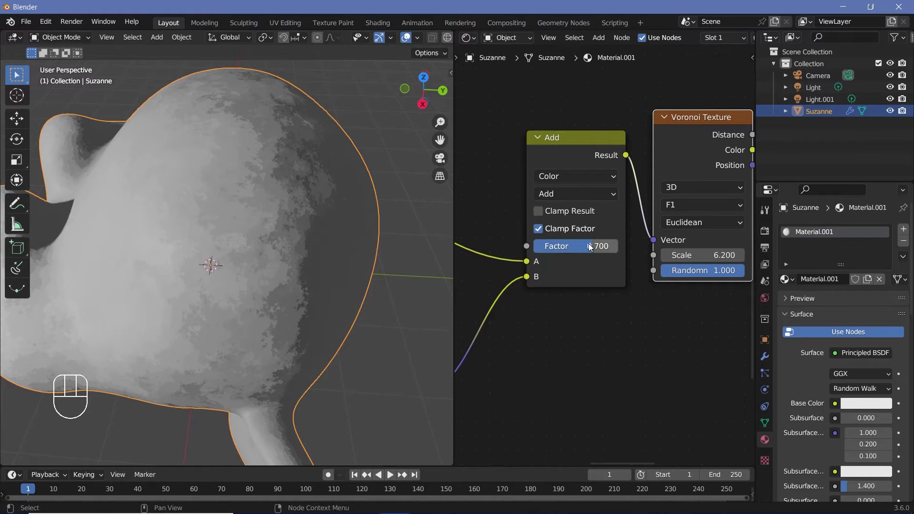
{"action": "left_click_drag", "start_coordinate": [280, 245], "coordinate": [662, 270]}
{"action": "middle_click", "coordinate": [658, 320]}
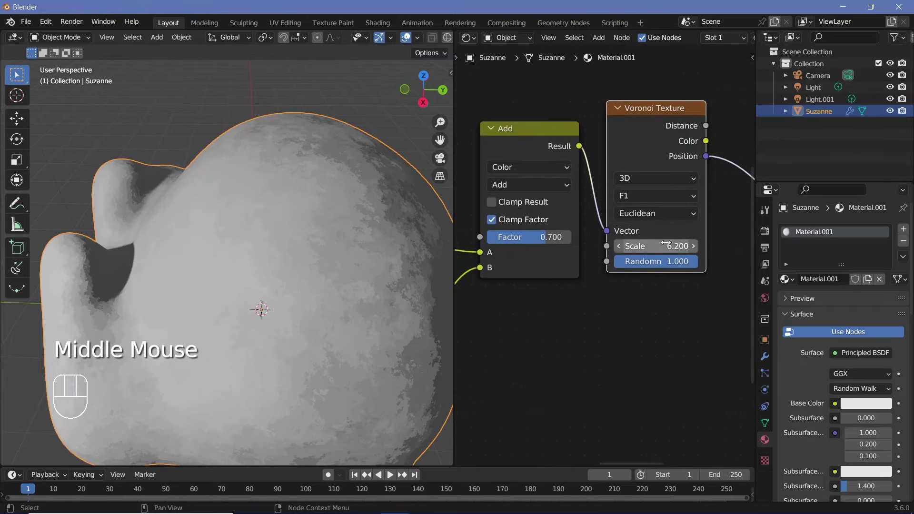
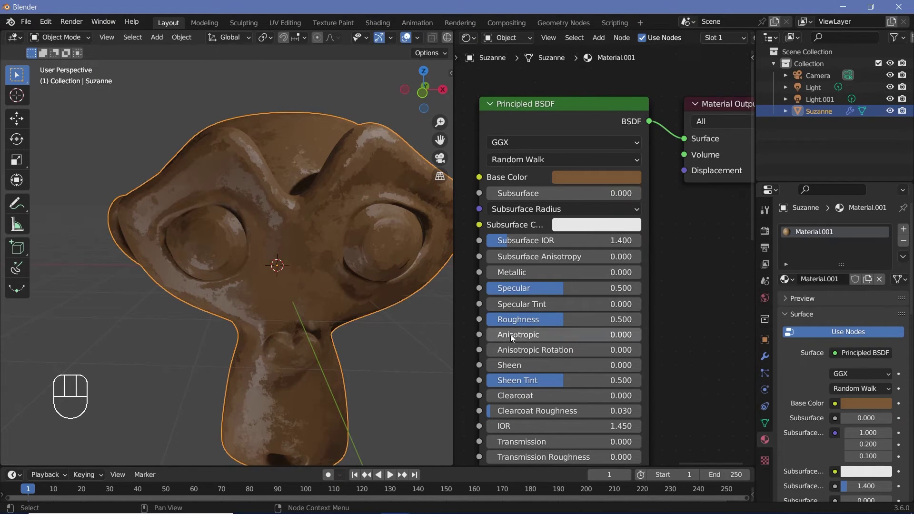
Step: Test specular at full and zero on the Principled BSDF, leaving it at the default 0.5
{"action": "left_click_drag", "start_coordinate": [552, 294], "coordinate": [534, 306]}
{"action": "left_click_drag", "start_coordinate": [519, 291], "coordinate": [440, 260]}
{"action": "left_click_drag", "start_coordinate": [360, 257], "coordinate": [346, 230]}
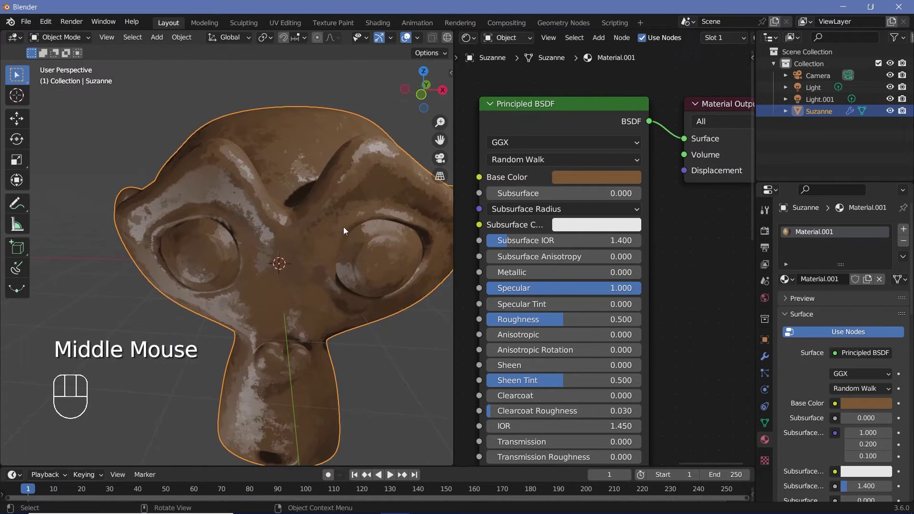
{"action": "left_click_drag", "start_coordinate": [343, 234], "coordinate": [590, 296]}
{"action": "left_click_drag", "start_coordinate": [593, 293], "coordinate": [327, 263]}
{"action": "left_click_drag", "start_coordinate": [308, 247], "coordinate": [275, 176]}
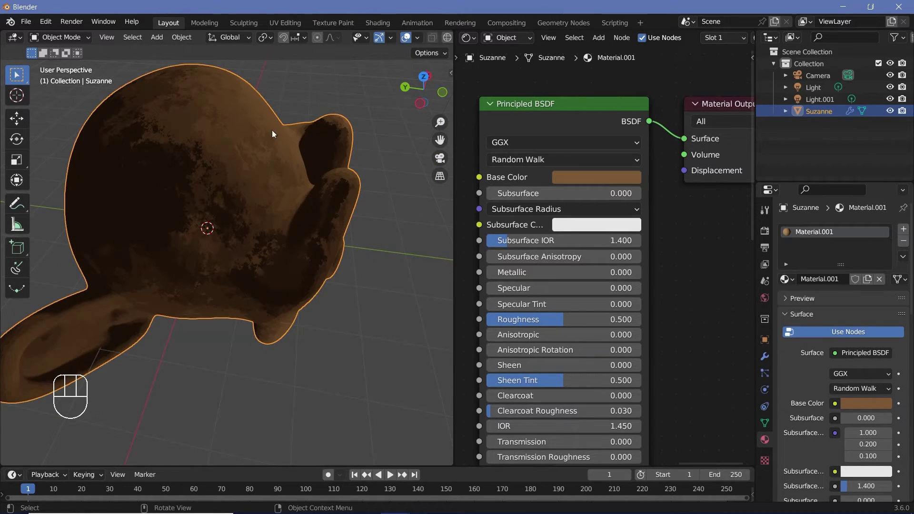
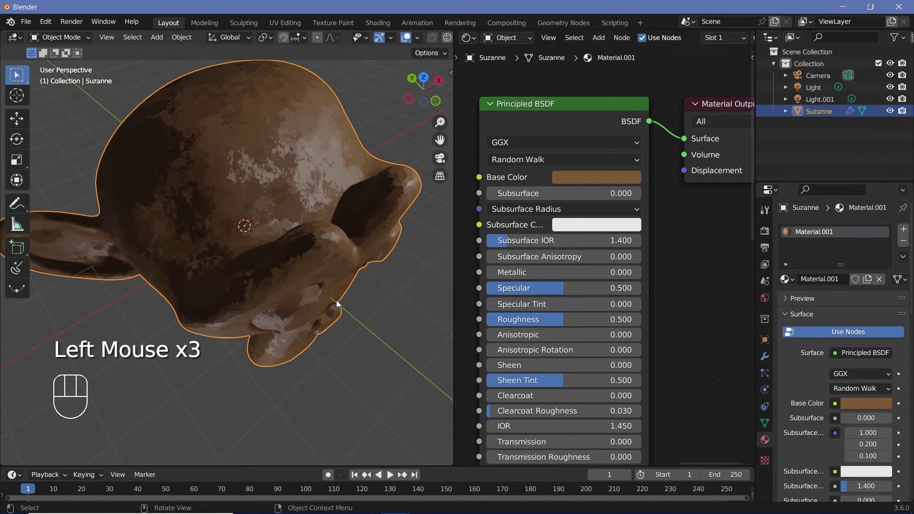
Step: Rename Suzanne's material from Material.001 to PaintMaterial
{"action": "left_click_drag", "start_coordinate": [308, 288], "coordinate": [261, 222]}
{"action": "middle_click", "coordinate": [291, 236]}
{"action": "left_click_drag", "start_coordinate": [304, 252], "coordinate": [314, 252]}
{"action": "middle_click", "coordinate": [288, 275]}
{"action": "middle_click", "coordinate": [172, 287]}
{"action": "left_click_drag", "start_coordinate": [828, 284], "coordinate": [246, 218]}
{"action": "middle_click", "coordinate": [246, 218]}
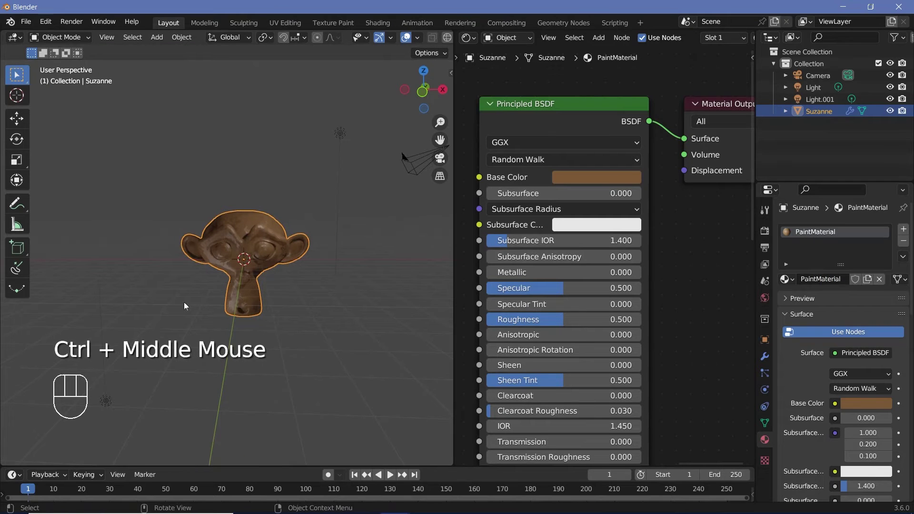
Step: Orbit and pan the viewport to frame the newly shown flower petals and stamens
{"action": "middle_click", "coordinate": [317, 212]}
{"action": "left_click_drag", "start_coordinate": [296, 229], "coordinate": [205, 236]}
{"action": "left_click_drag", "start_coordinate": [218, 234], "coordinate": [225, 211]}
{"action": "left_click_drag", "start_coordinate": [286, 211], "coordinate": [307, 223]}
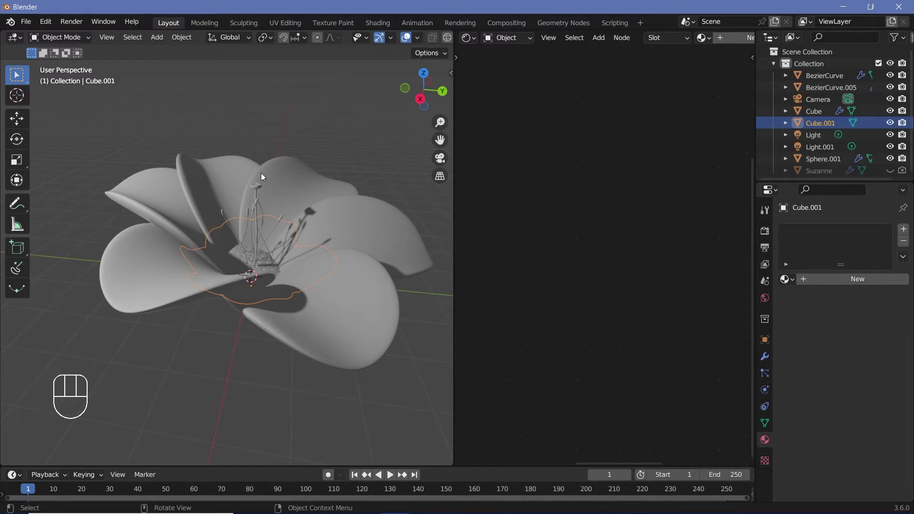
Step: Link PaintMaterial to the Cube petals and duplicate it as their own PaintMaterial.001 copy
{"action": "left_click_drag", "start_coordinate": [284, 288], "coordinate": [309, 318]}
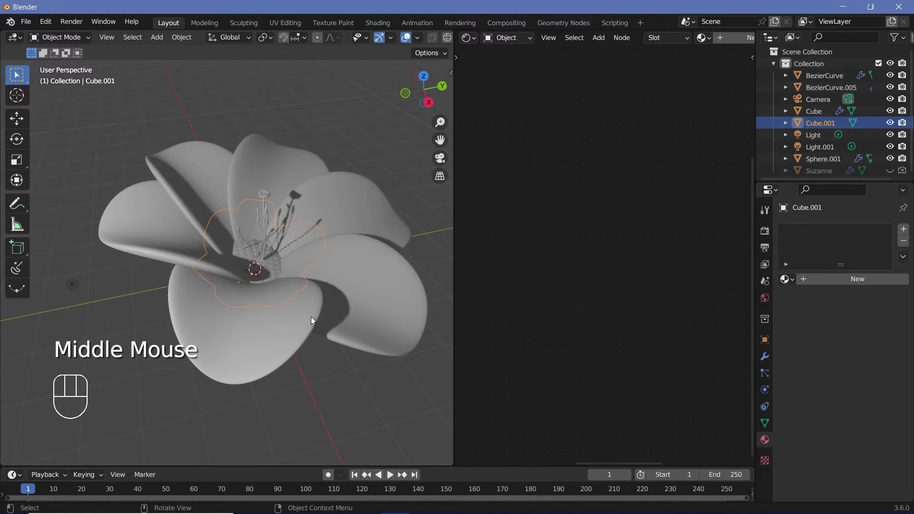
{"action": "middle_click", "coordinate": [280, 318]}
{"action": "left_click", "coordinate": [316, 280]}
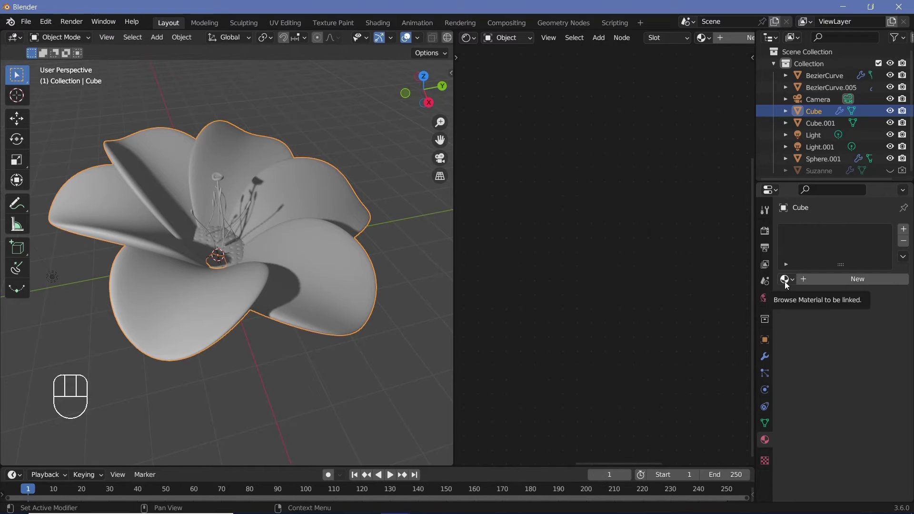
{"action": "left_click", "coordinate": [788, 284]}
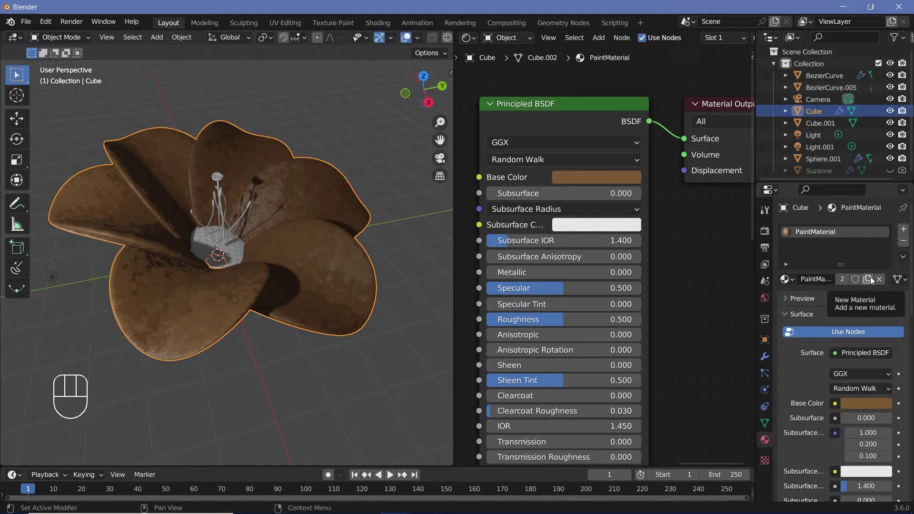
{"action": "left_click", "coordinate": [873, 280]}
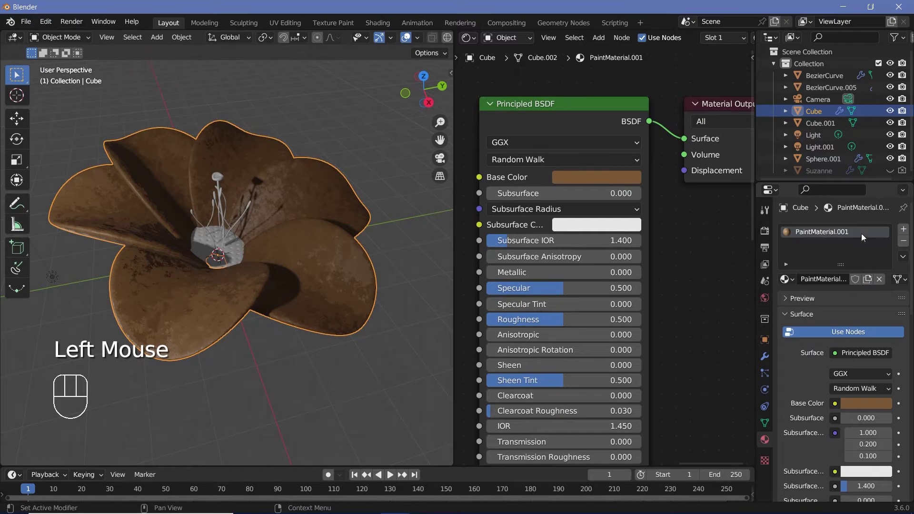
{"action": "left_click_drag", "start_coordinate": [828, 284], "coordinate": [871, 260]}
{"action": "middle_click", "coordinate": [568, 190]}
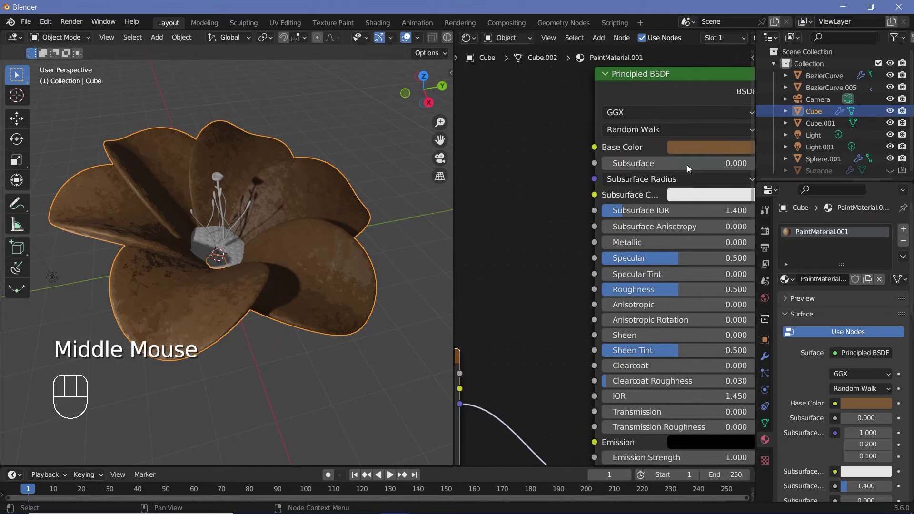
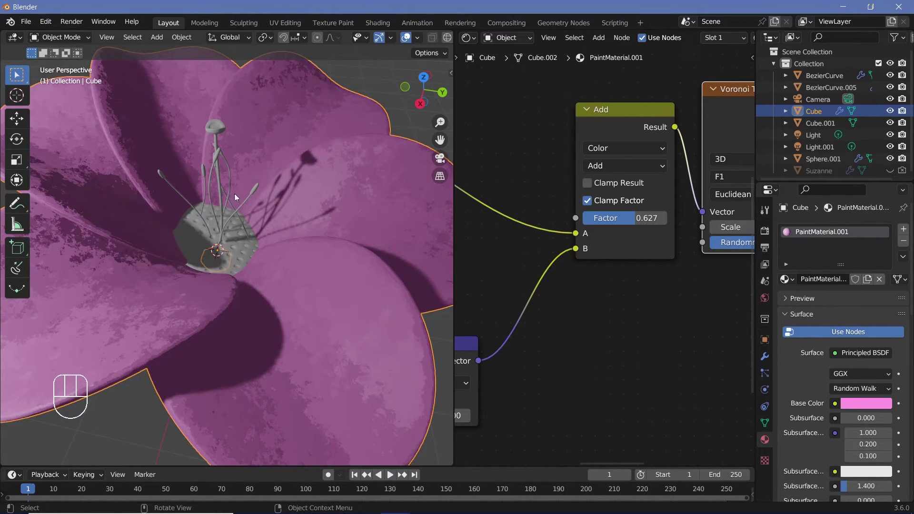
Step: Give Sphere.001 its own PaintMaterial.002 with an orange base colour
{"action": "left_click", "coordinate": [246, 244]}
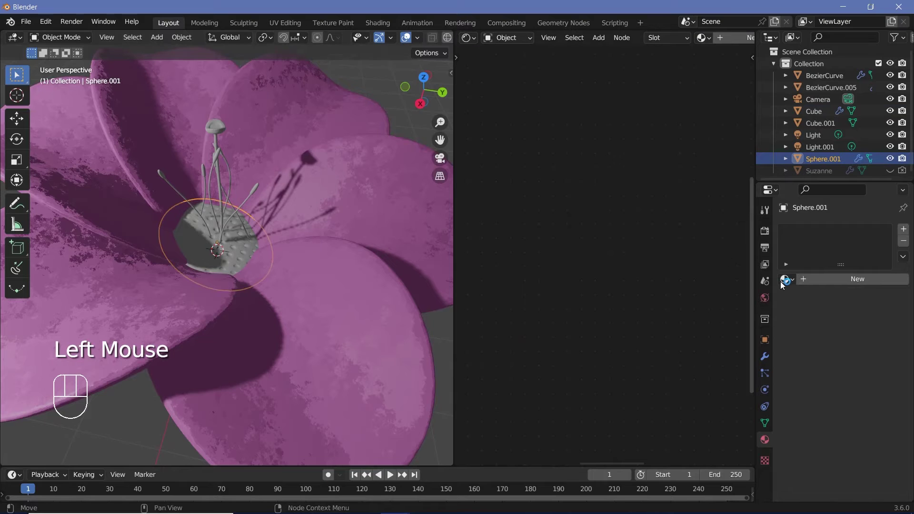
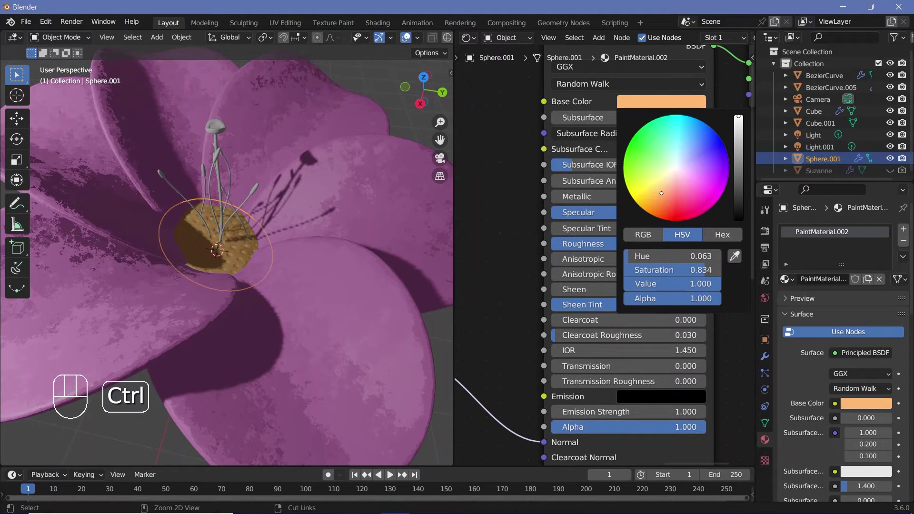
{"action": "left_click", "coordinate": [411, 39]}
{"action": "middle_click", "coordinate": [255, 238]}
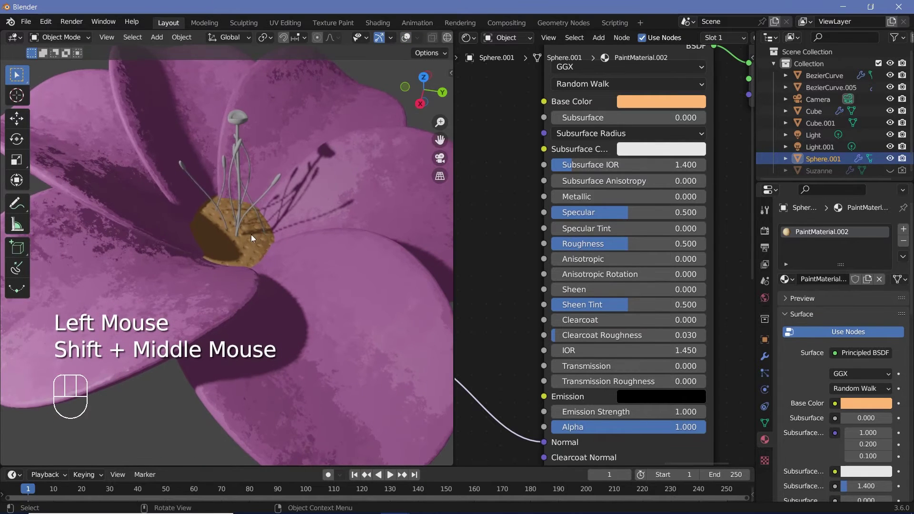
{"action": "left_click_drag", "start_coordinate": [233, 243], "coordinate": [264, 258]}
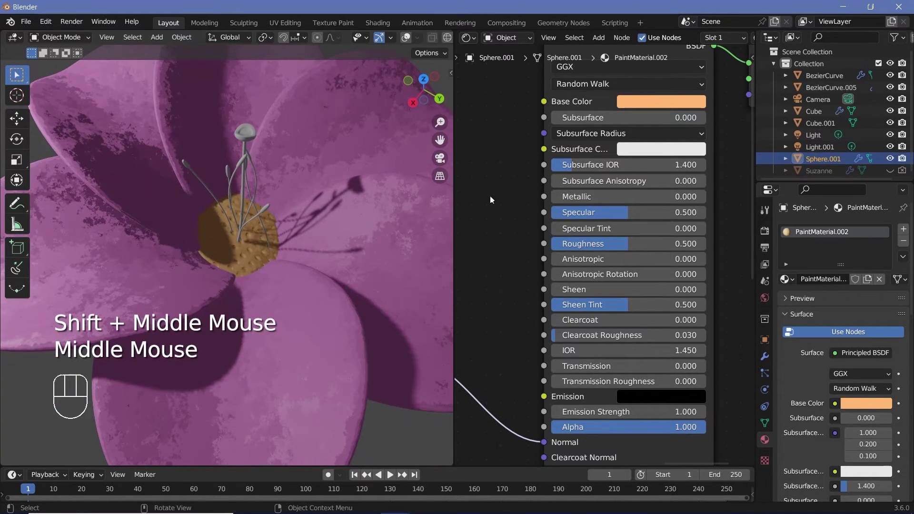
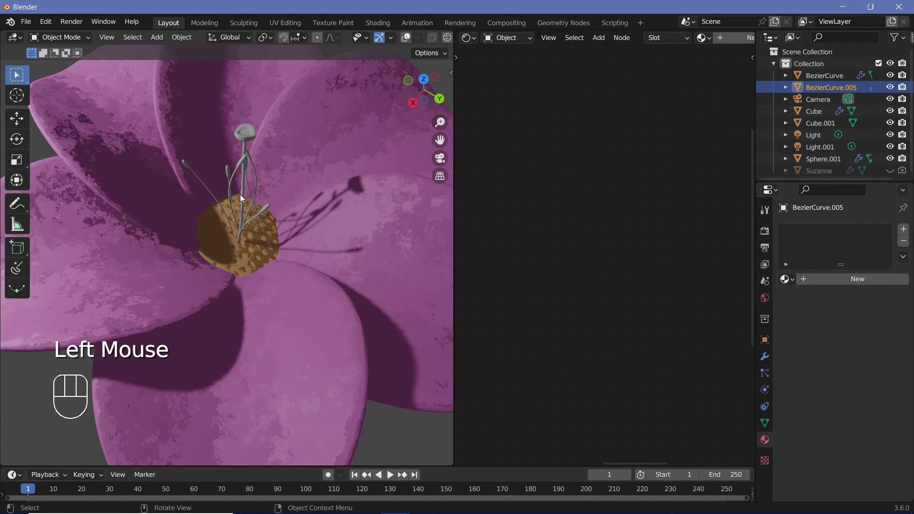
Step: Link the pink PaintMaterial.001 to Cube.001
{"action": "left_click_drag", "start_coordinate": [291, 233], "coordinate": [206, 255]}
{"action": "left_click", "coordinate": [197, 260]}
{"action": "left_click_drag", "start_coordinate": [781, 281], "coordinate": [726, 344]}
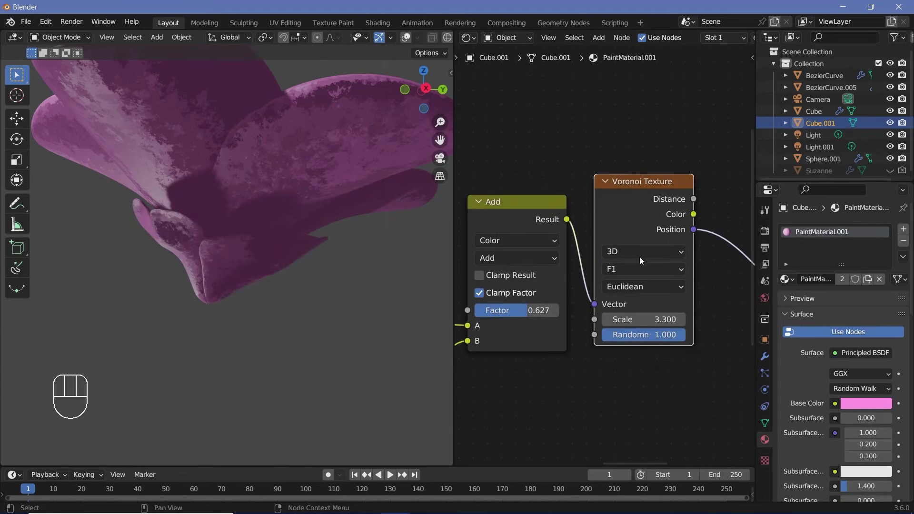
Step: Duplicate Cube.001's material as PaintMaterial.003 and set its base colour to bright green
{"action": "middle_click", "coordinate": [680, 269]}
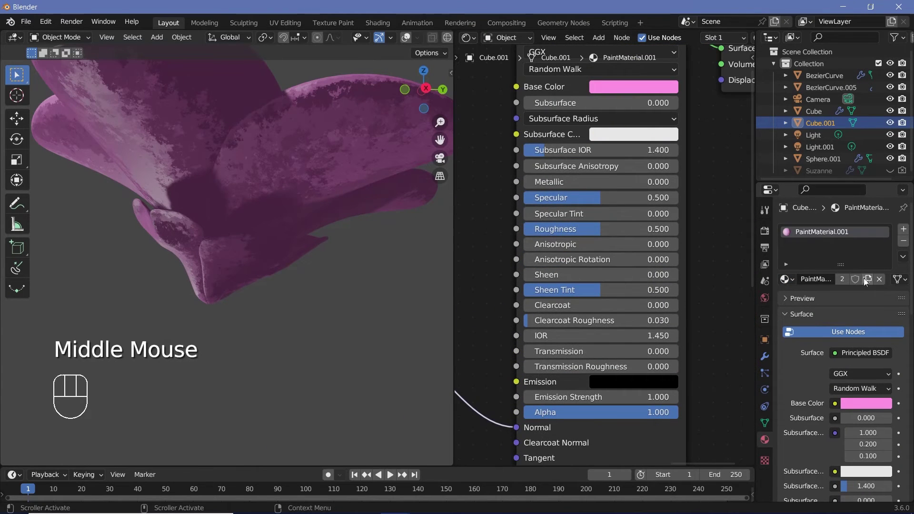
{"action": "left_click", "coordinate": [870, 281]}
{"action": "left_click_drag", "start_coordinate": [605, 251], "coordinate": [600, 182]}
{"action": "left_click", "coordinate": [602, 164]}
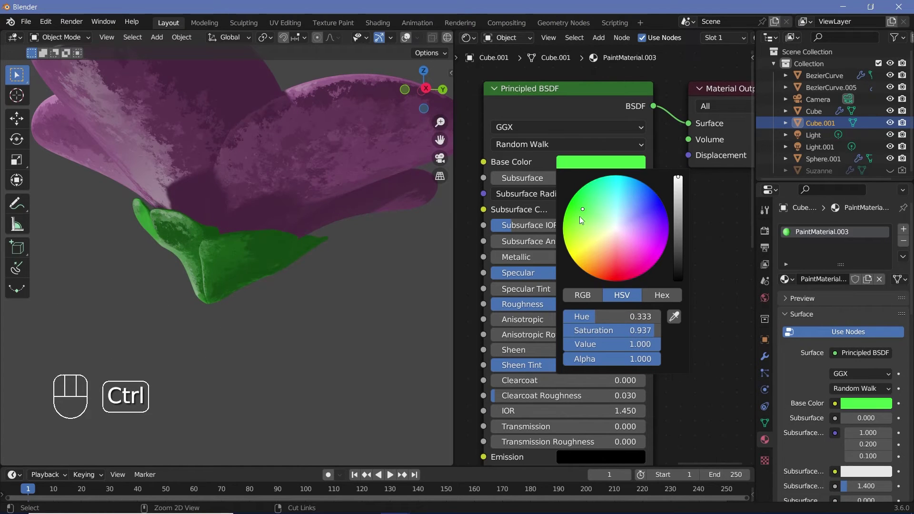
{"action": "middle_click", "coordinate": [283, 190]}
{"action": "left_click_drag", "start_coordinate": [268, 275], "coordinate": [328, 245]}
{"action": "left_click", "coordinate": [328, 246]}
{"action": "left_click_drag", "start_coordinate": [276, 236], "coordinate": [272, 213]}
{"action": "middle_click", "coordinate": [266, 191]}
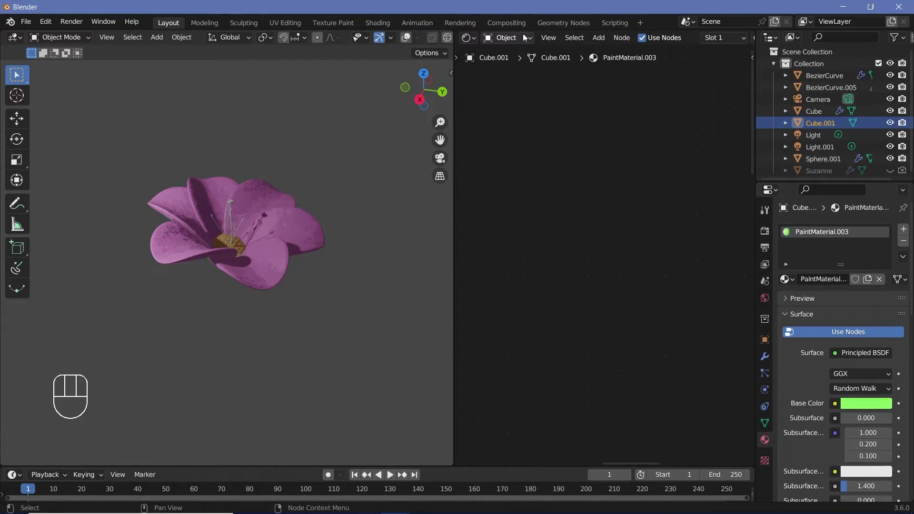
Step: Switch the shader editor to the World tree and search for a Voronoi Texture node to add
{"action": "left_click_drag", "start_coordinate": [525, 40], "coordinate": [524, 70]}
{"action": "middle_click", "coordinate": [652, 236]}
{"action": "middle_click", "coordinate": [543, 246]}
{"action": "key", "text": "shift+a"}
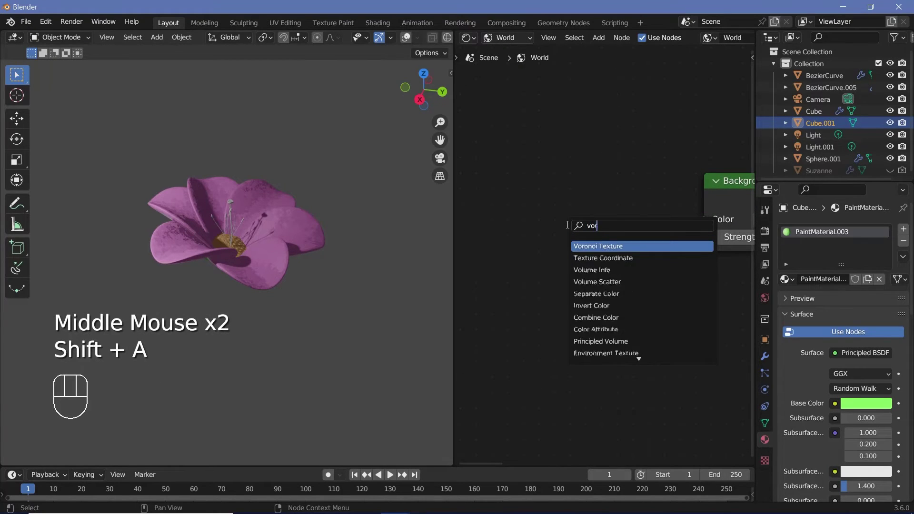
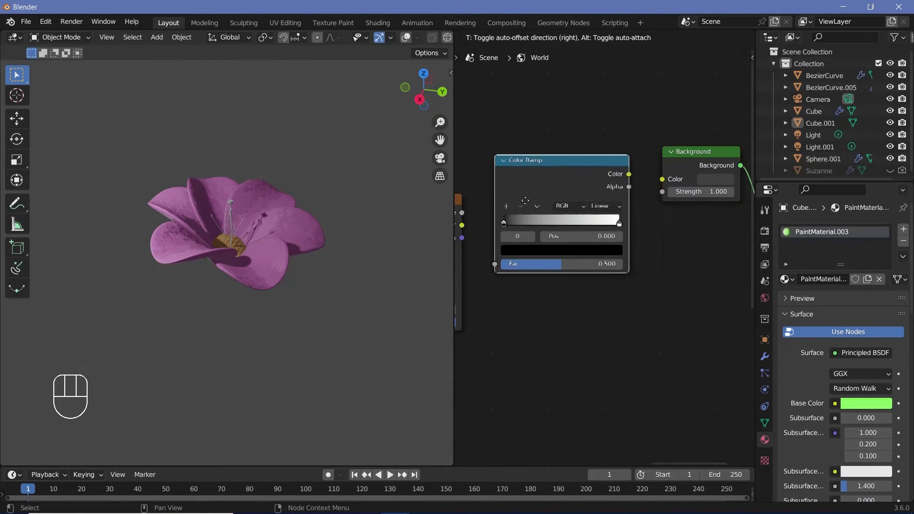
Step: Tint the Color Ramp's dark stop a near-black blue and start editing the white stop
{"action": "left_click", "coordinate": [508, 226]}
{"action": "left_click", "coordinate": [555, 251]}
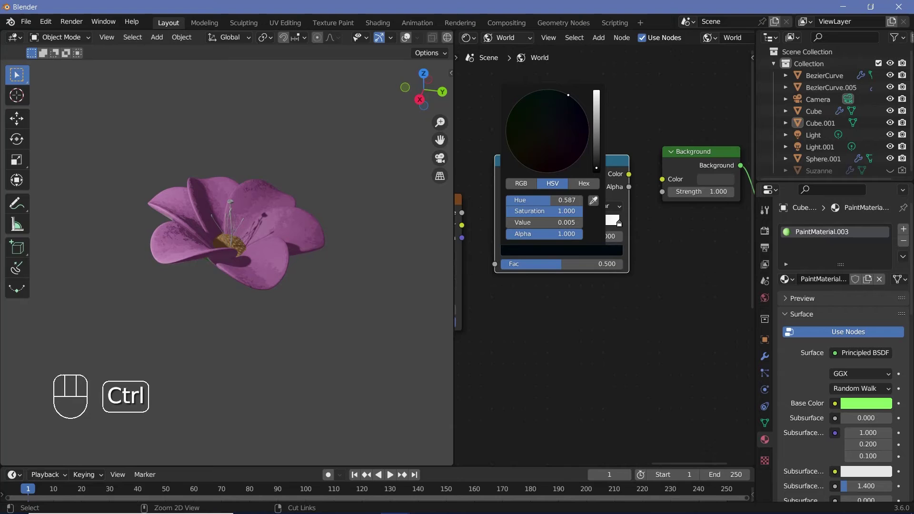
{"action": "left_click", "coordinate": [622, 226]}
{"action": "left_click", "coordinate": [610, 254]}
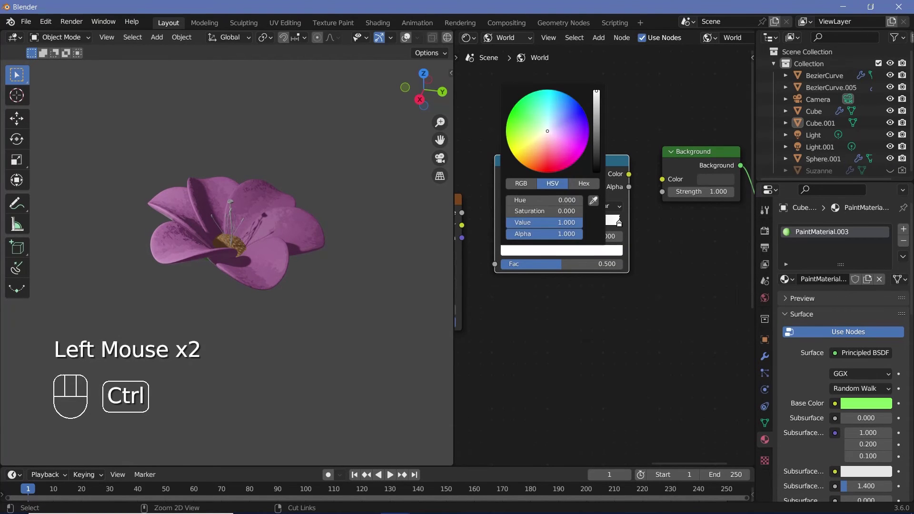
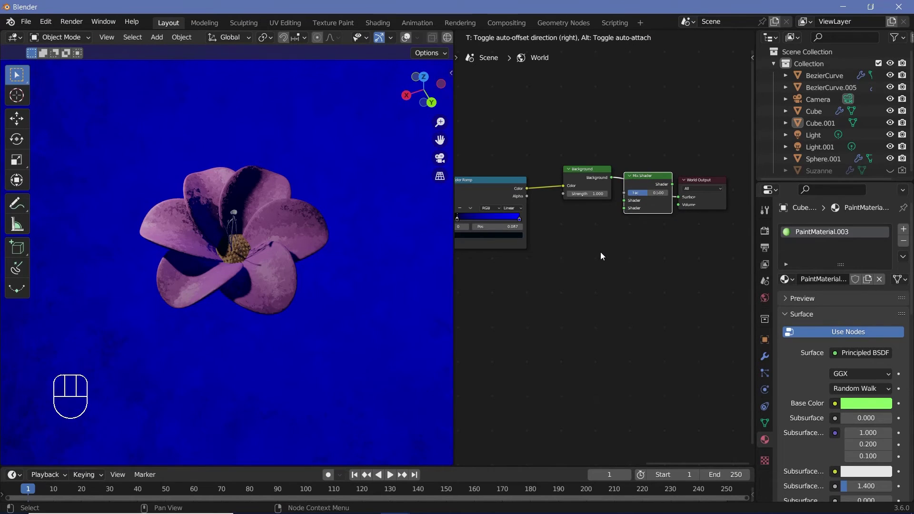
Step: Duplicate the Background node into the Mix Shader and drive its factor with Light Path's Is Camera Ray
{"action": "left_click", "coordinate": [596, 180]}
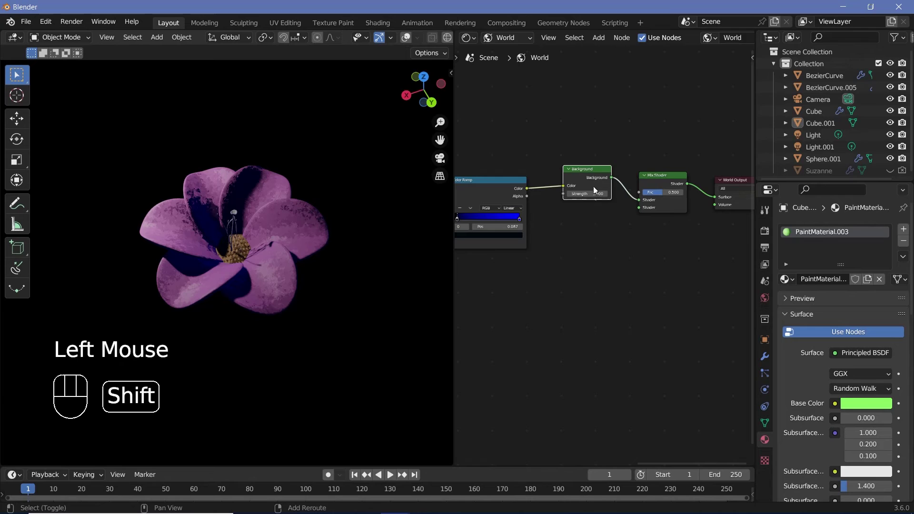
{"action": "key", "text": "shift+d"}
{"action": "left_click_drag", "start_coordinate": [630, 223], "coordinate": [643, 266]}
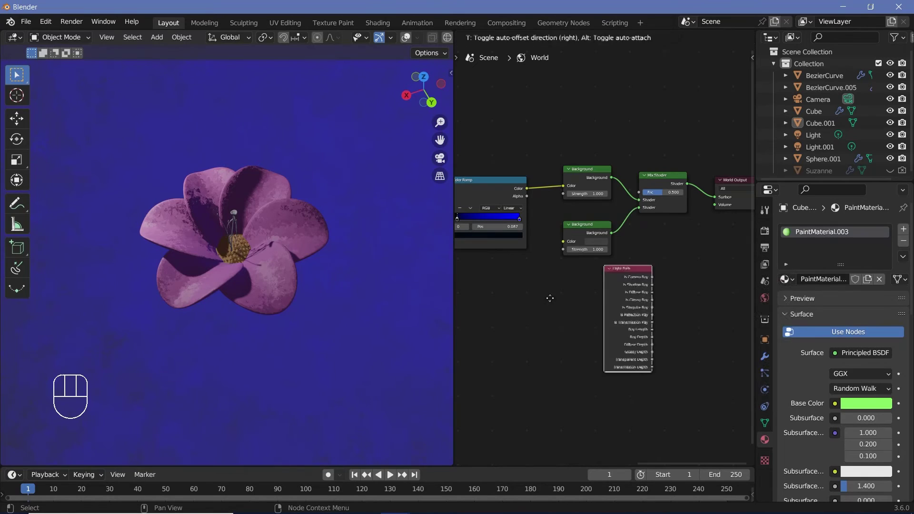
{"action": "left_click_drag", "start_coordinate": [547, 288], "coordinate": [545, 178]}
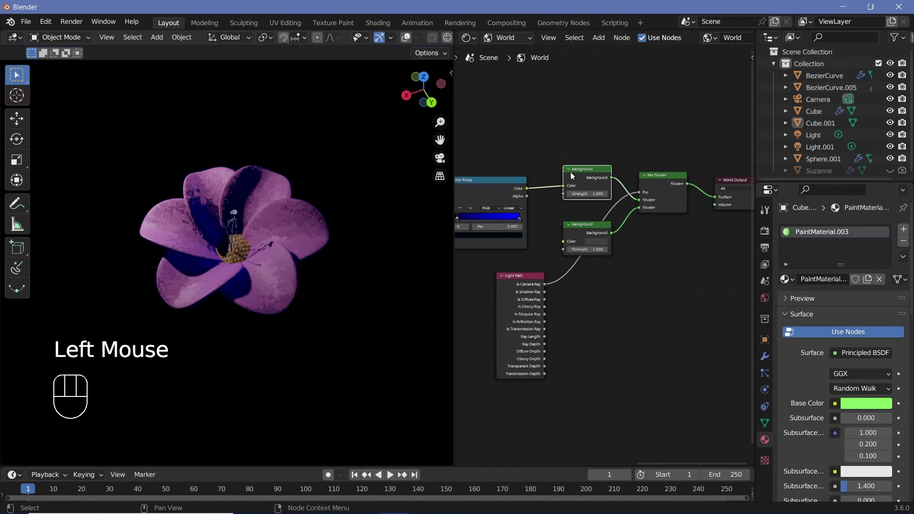
{"action": "left_click_drag", "start_coordinate": [641, 202], "coordinate": [588, 129]}
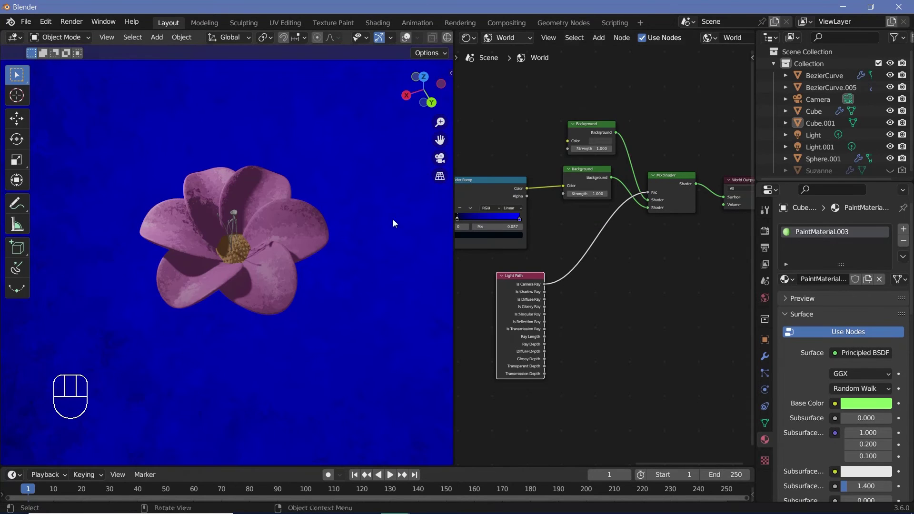
{"action": "left_click_drag", "start_coordinate": [308, 258], "coordinate": [394, 201]}
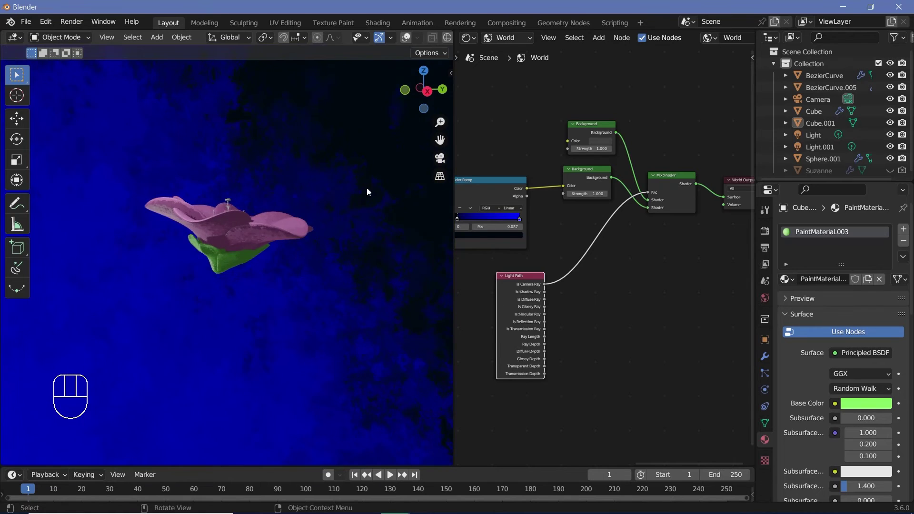
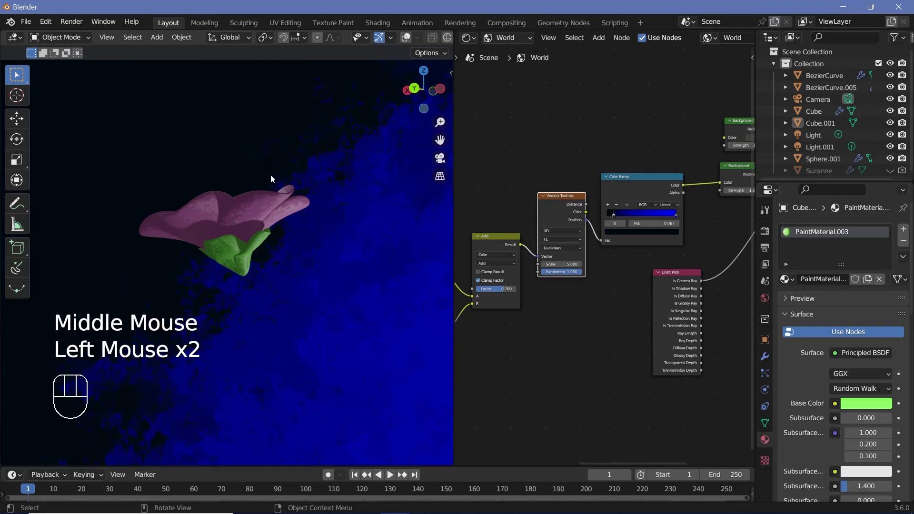
Step: Connect the Voronoi Texture's Color output into the Color Ramp's Fac input
{"action": "left_click_drag", "start_coordinate": [268, 172], "coordinate": [285, 127]}
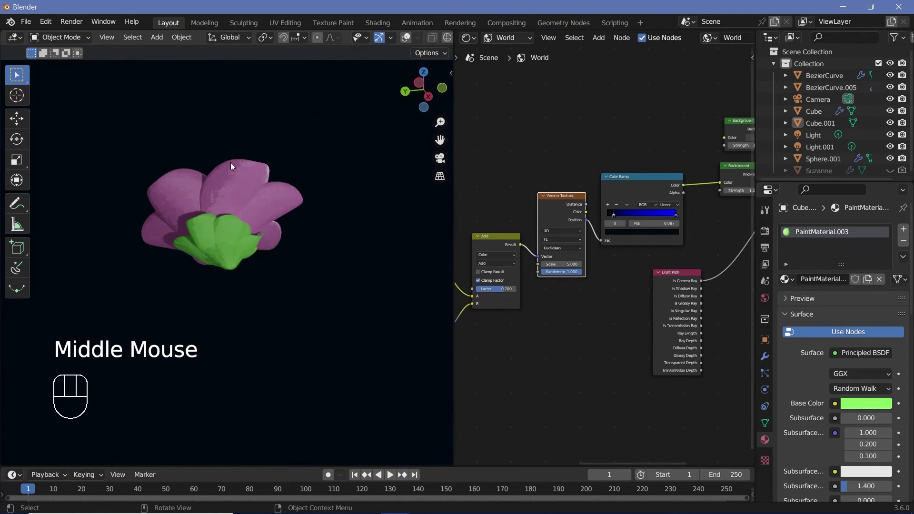
{"action": "left_click_drag", "start_coordinate": [264, 204], "coordinate": [334, 192]}
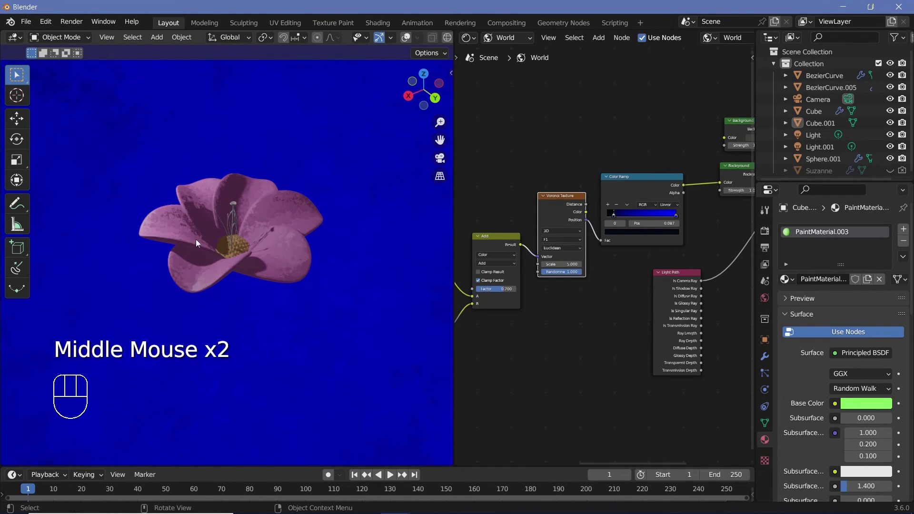
{"action": "left_click_drag", "start_coordinate": [310, 272], "coordinate": [266, 122]}
{"action": "left_click_drag", "start_coordinate": [277, 204], "coordinate": [517, 206]}
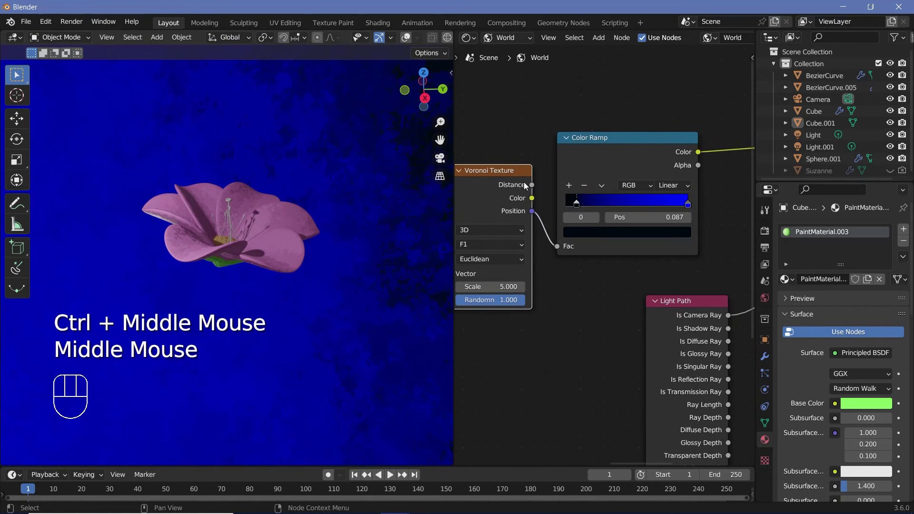
{"action": "left_click_drag", "start_coordinate": [534, 188], "coordinate": [536, 200]}
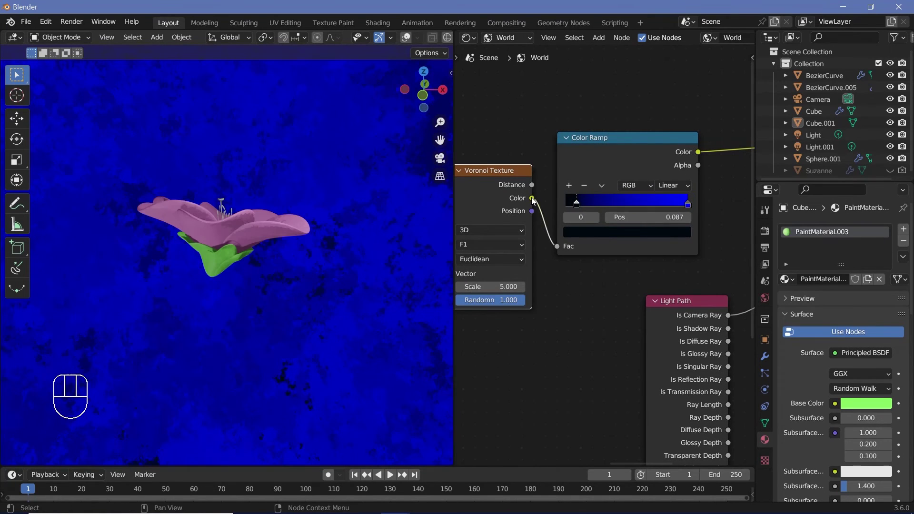
Step: Reframe the node tree and orbit the viewport to inspect the mottled violet-blue world
{"action": "left_click_drag", "start_coordinate": [225, 278], "coordinate": [403, 231]}
{"action": "left_click_drag", "start_coordinate": [398, 180], "coordinate": [327, 289]}
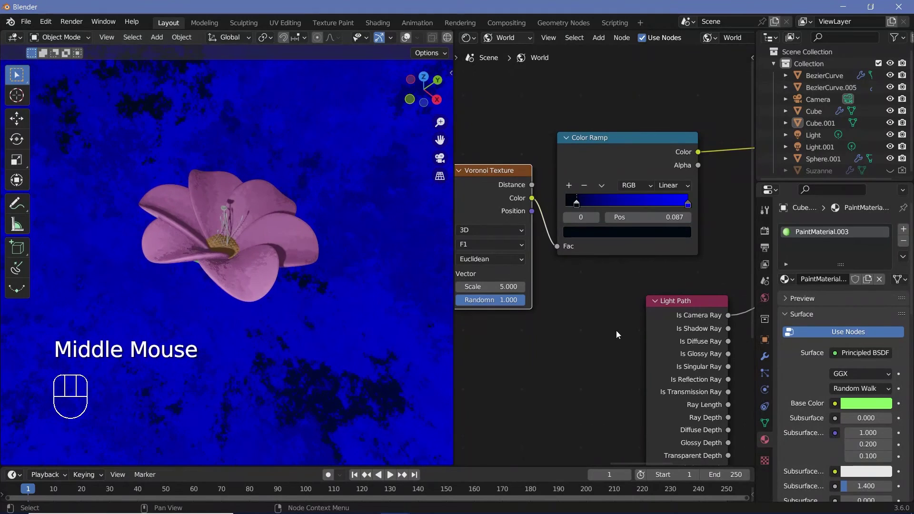
{"action": "left_click_drag", "start_coordinate": [563, 296], "coordinate": [317, 193]}
{"action": "left_click_drag", "start_coordinate": [342, 272], "coordinate": [825, 292]}
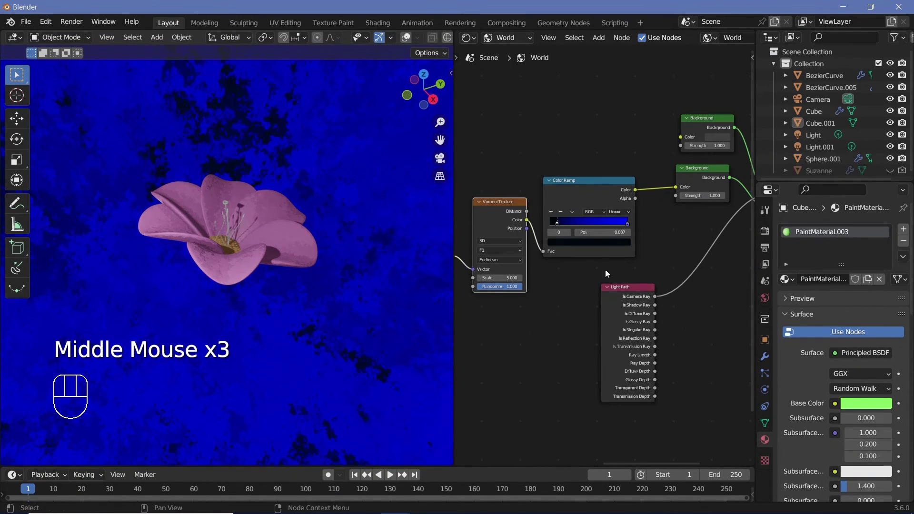
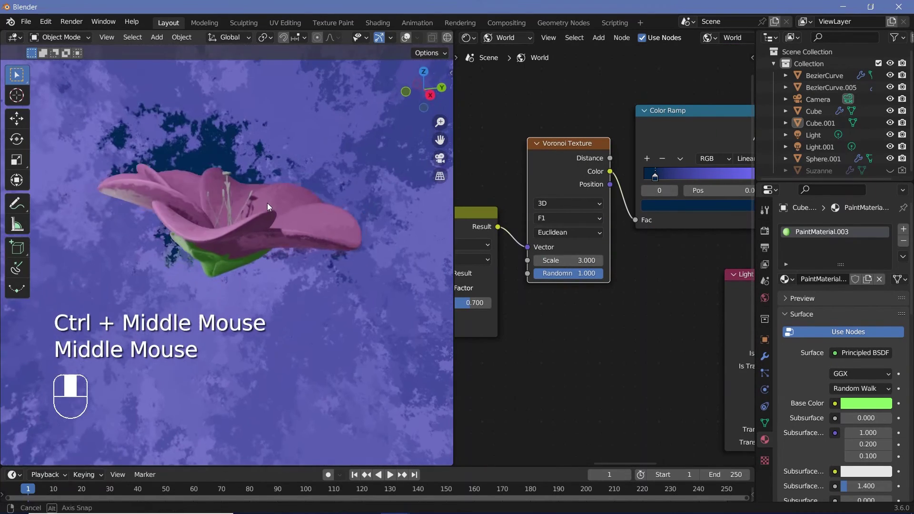
{"action": "middle_click", "coordinate": [255, 207]}
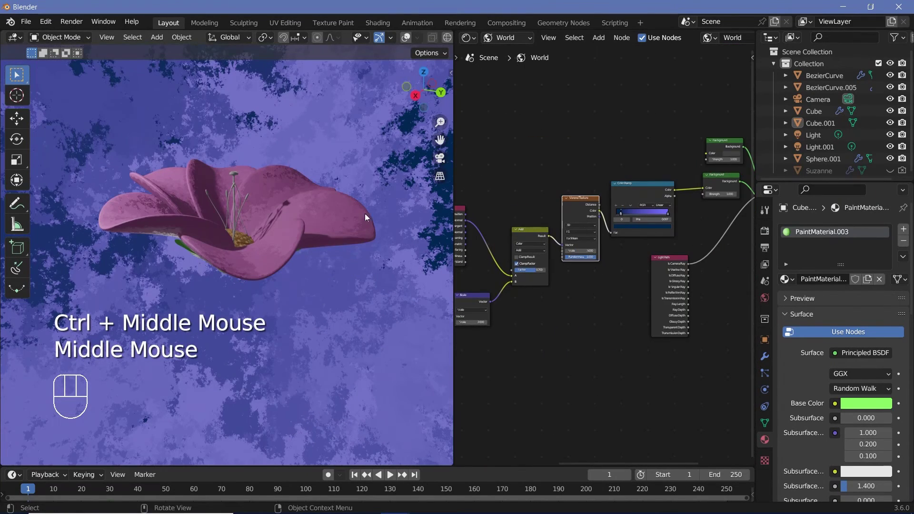
Step: Add a UV sphere scaled up around the flower, subdivide it, shade it smooth and assign PaintMaterial.001
{"action": "key", "text": "shift+a"}
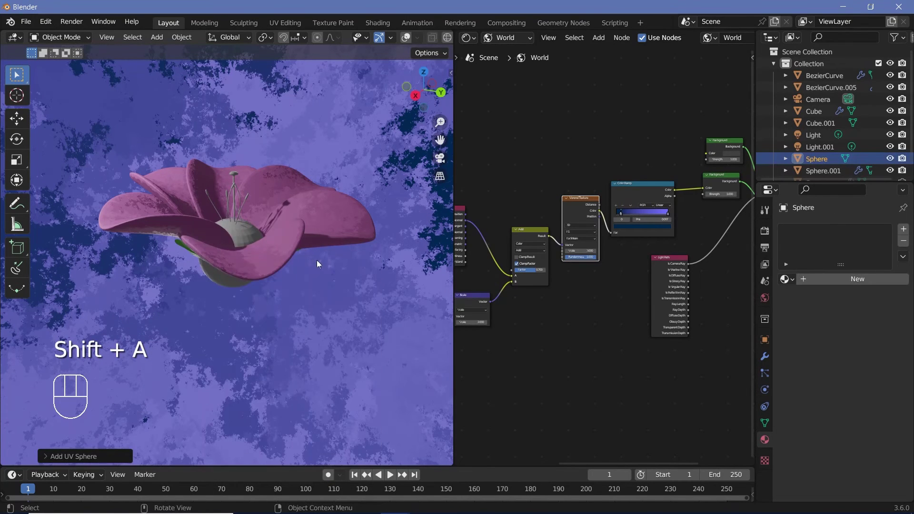
{"action": "key", "text": "s"}
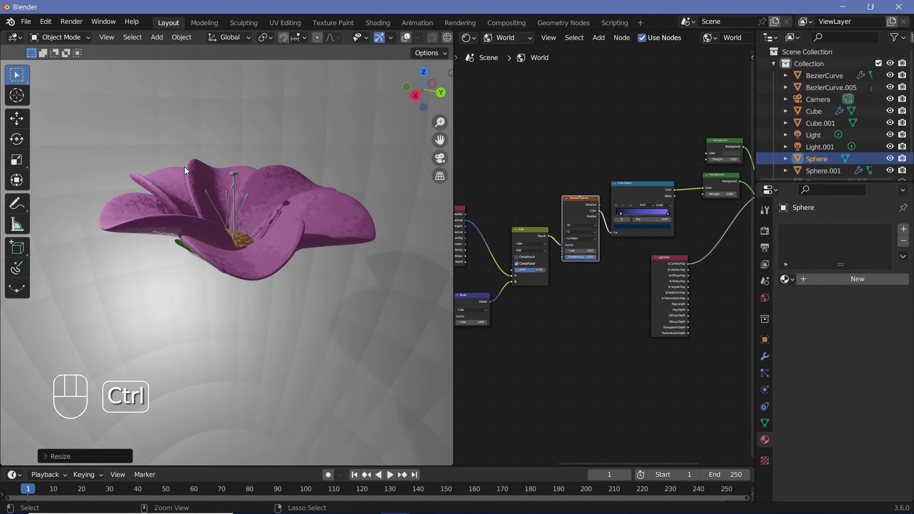
{"action": "key", "text": "ctrl+2"}
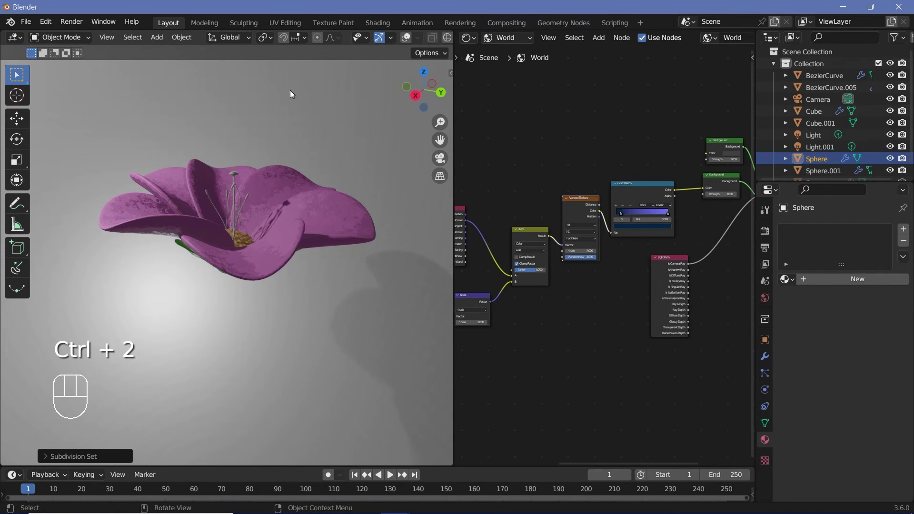
{"action": "right_click", "coordinate": [185, 86]}
{"action": "left_click_drag", "start_coordinate": [788, 287], "coordinate": [704, 346]}
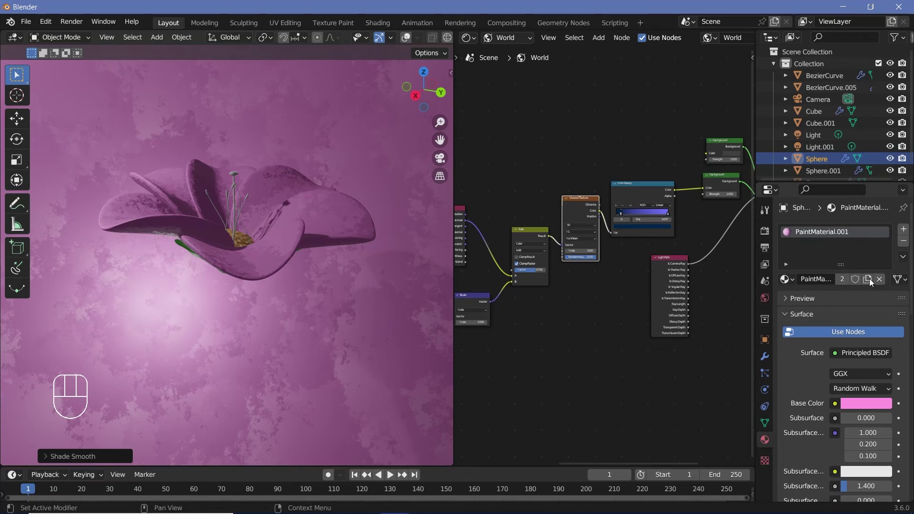
Step: Give the sphere its own teal, shadowless material copy and scale it down to about 0.5
{"action": "left_click", "coordinate": [872, 281]}
{"action": "left_click", "coordinate": [854, 403]}
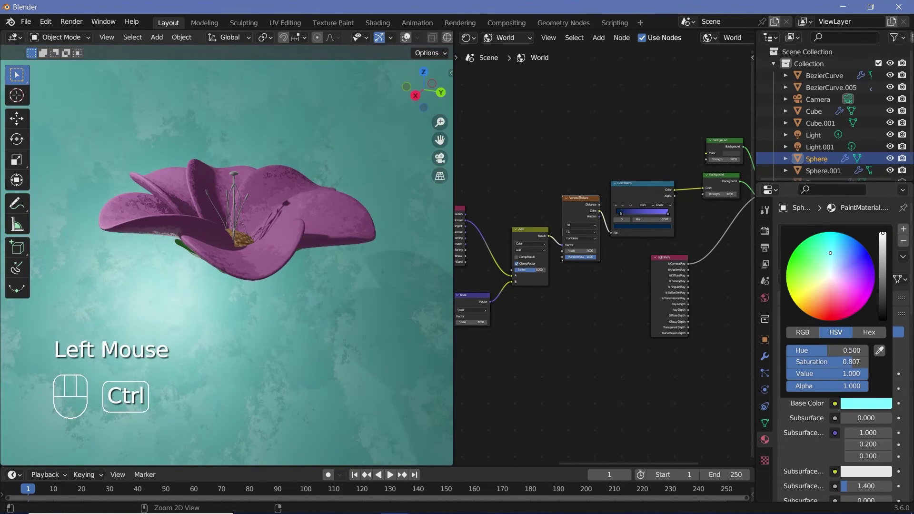
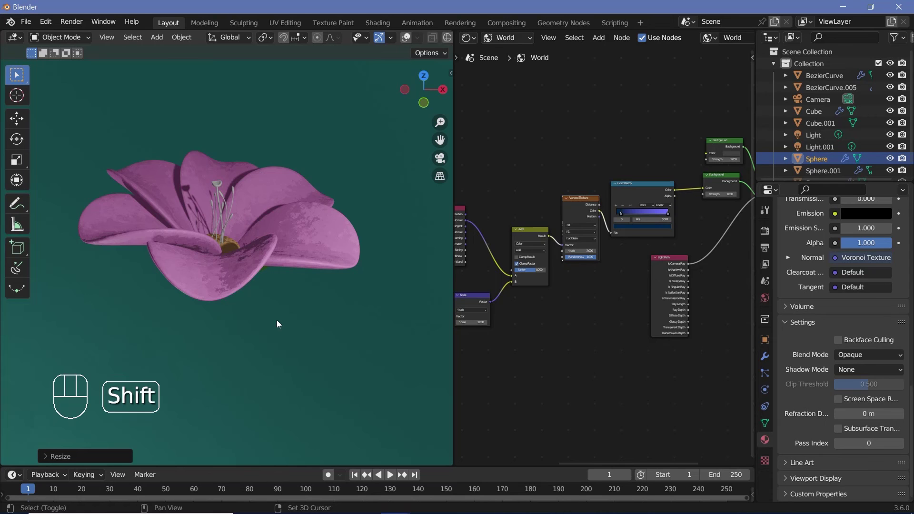
{"action": "key", "text": "s"}
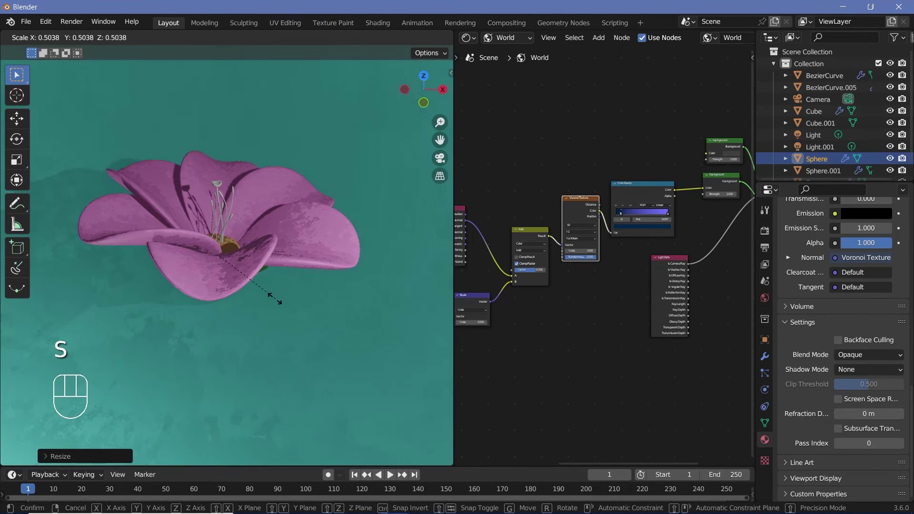